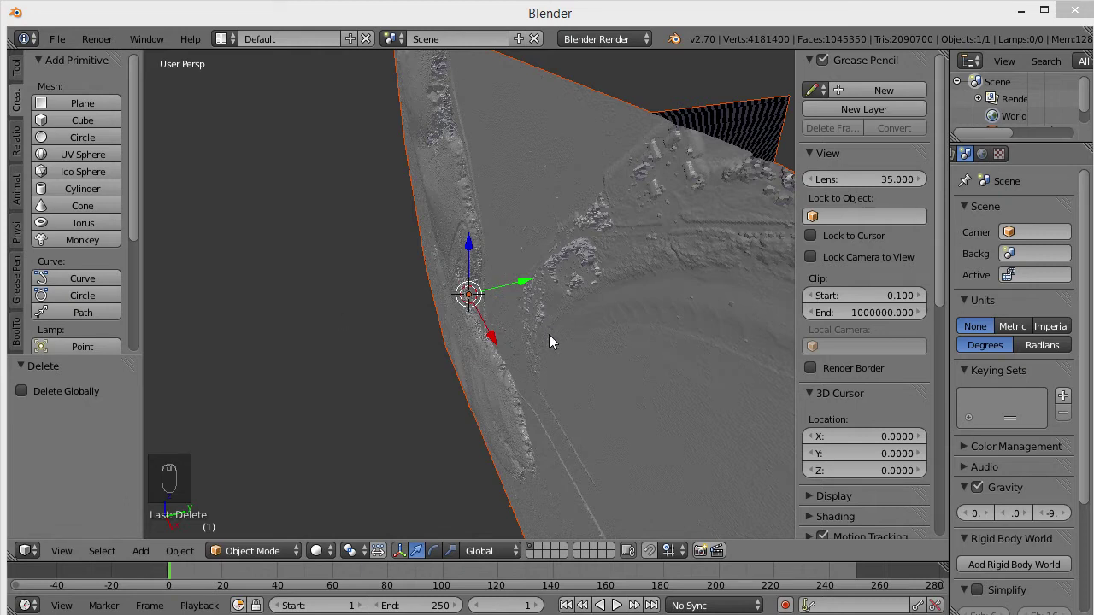
# Rotate the selected terrain mesh −90° about X so it lies flat, surface up
pyautogui.click(549, 364)
pyautogui.moveTo(567, 352); pyautogui.dragTo(414, 321)
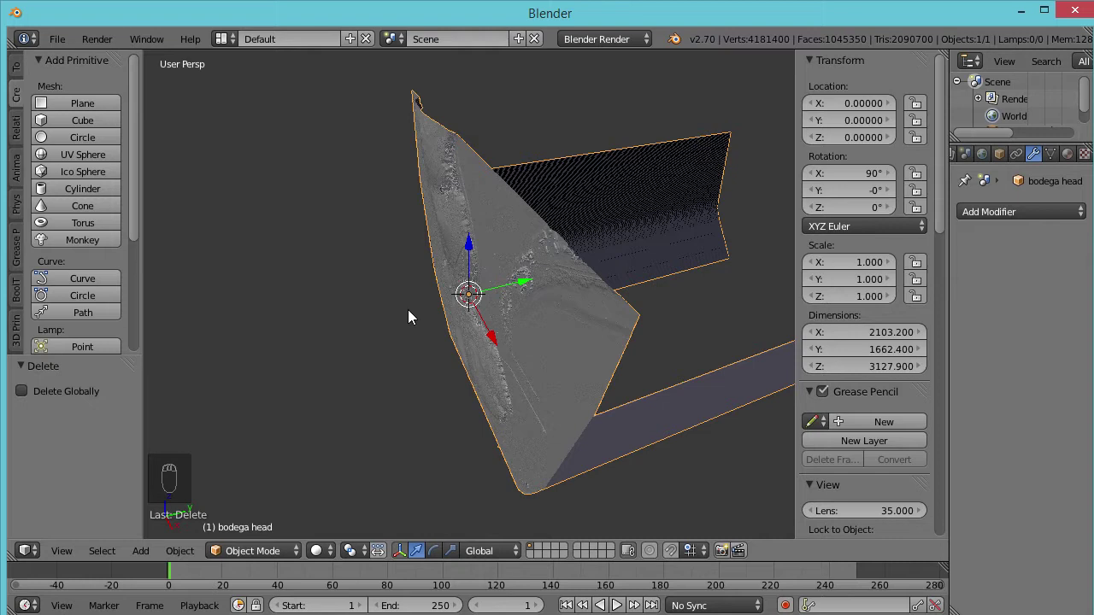
pyautogui.press('r')
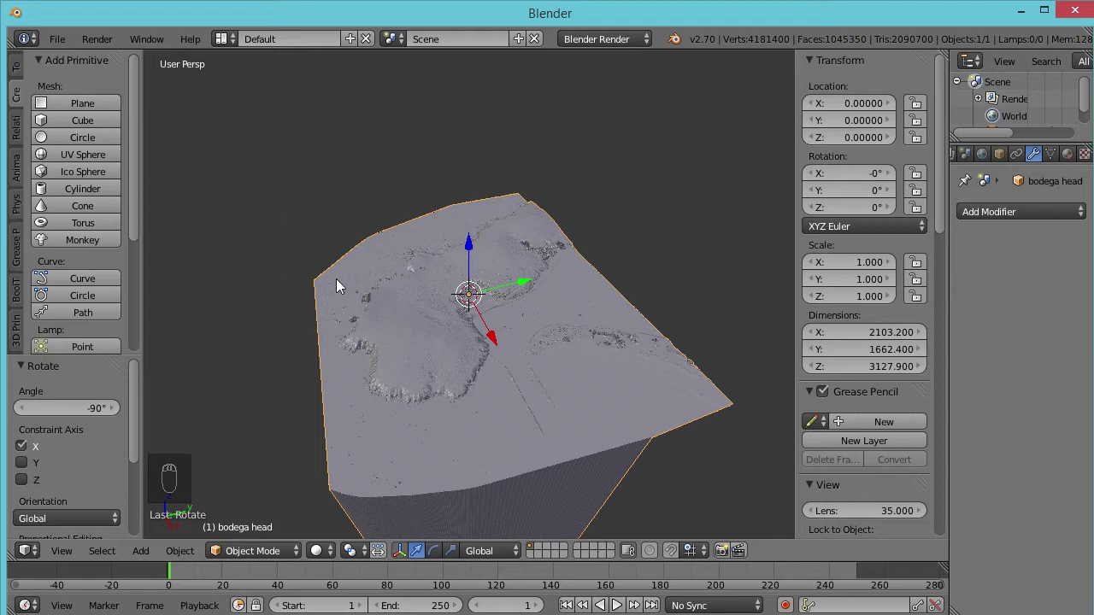
# Orbit to view the terrain column edge-on from the side and zoom out to see it whole
pyautogui.moveTo(442, 343); pyautogui.dragTo(449, 270)
pyautogui.middleClick(449, 270)
pyautogui.middleClick(453, 274)
pyautogui.moveTo(471, 289); pyautogui.dragTo(519, 295)
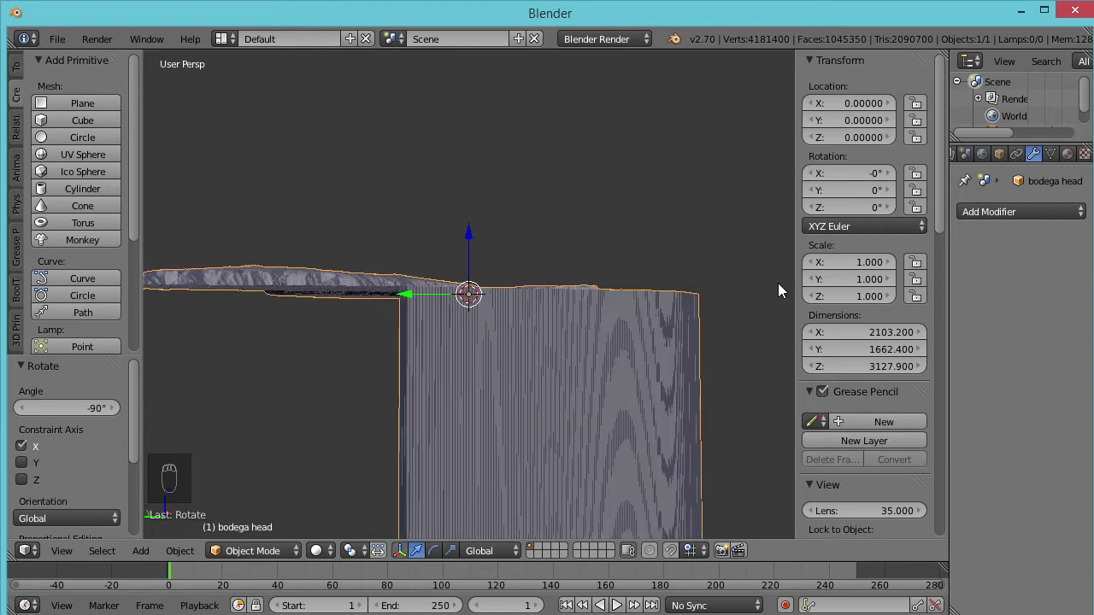
pyautogui.moveTo(532, 403); pyautogui.dragTo(342, 448)
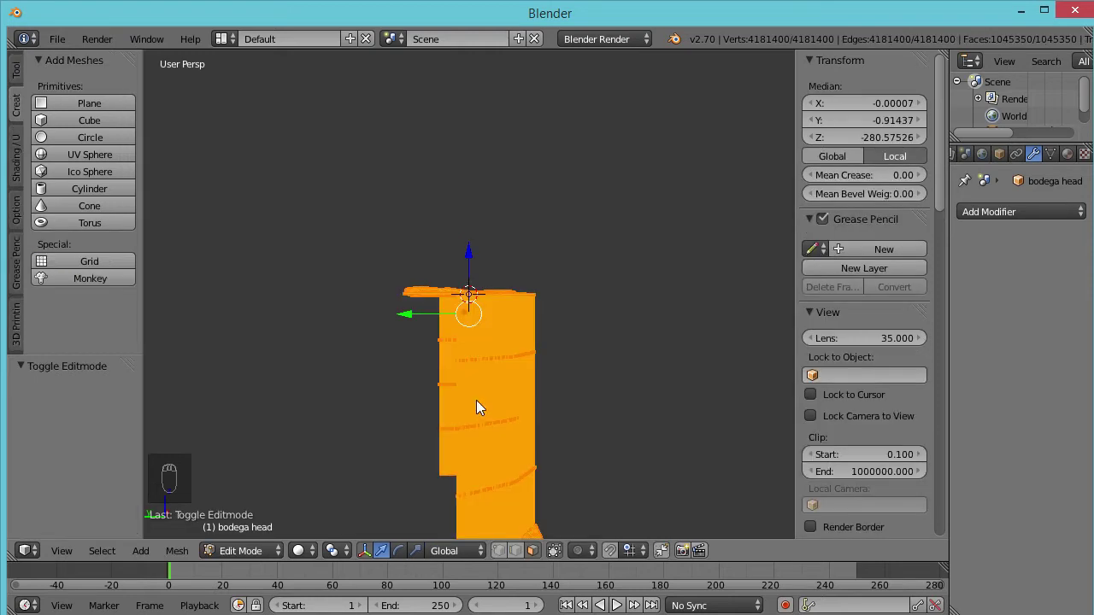
# Enter Edit Mode on the terrain and select every vertex
pyautogui.press('Tab')
pyautogui.click(472, 418)
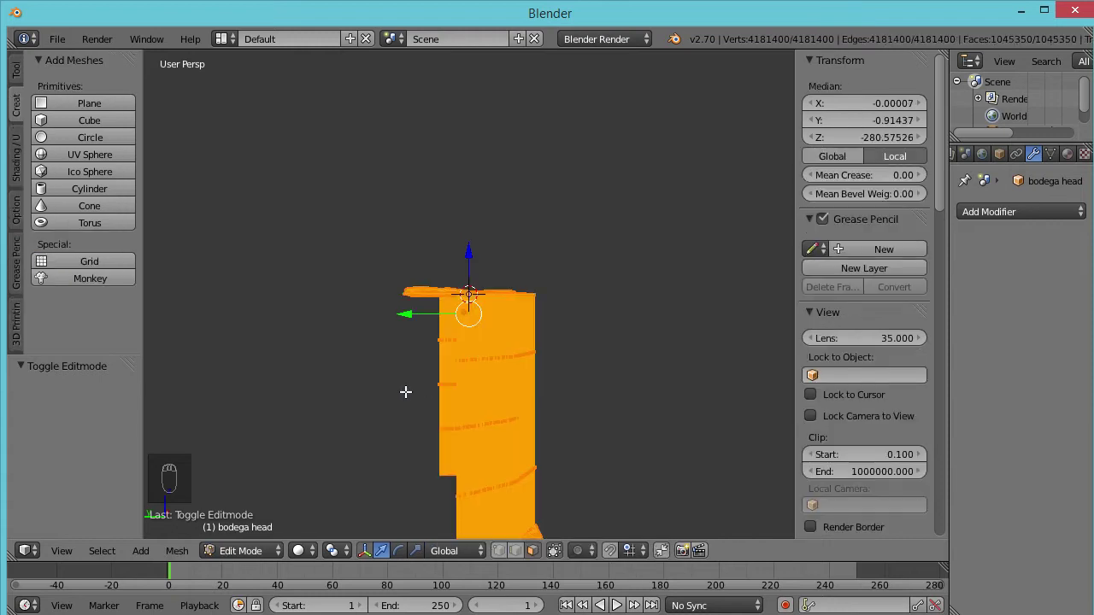
pyautogui.press('a')
pyautogui.press('a')
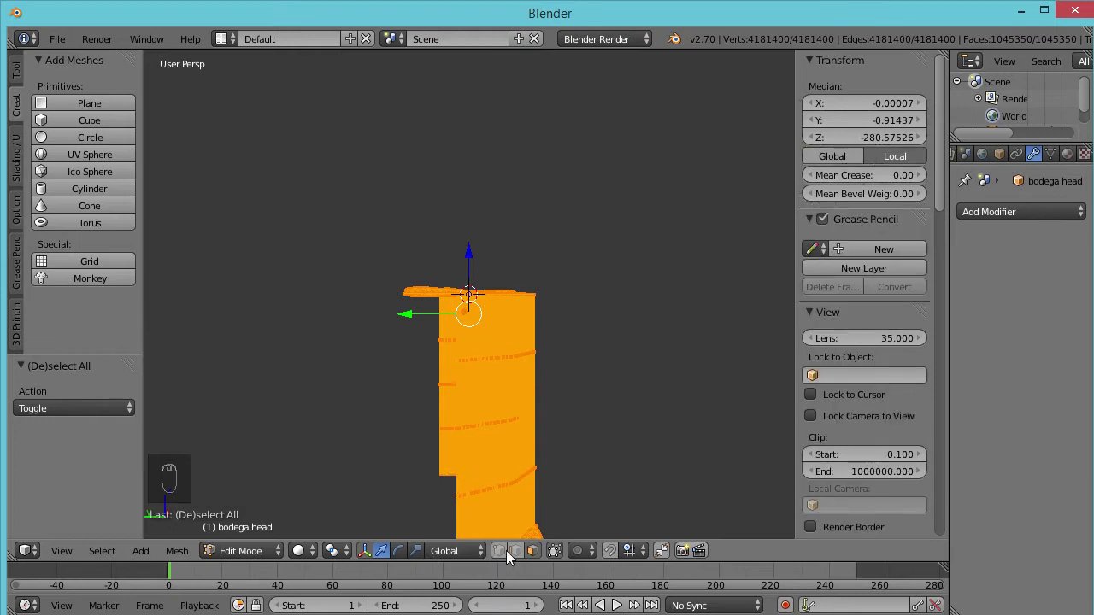
# Orbit around and above the terrain block to inspect it
pyautogui.click(430, 429)
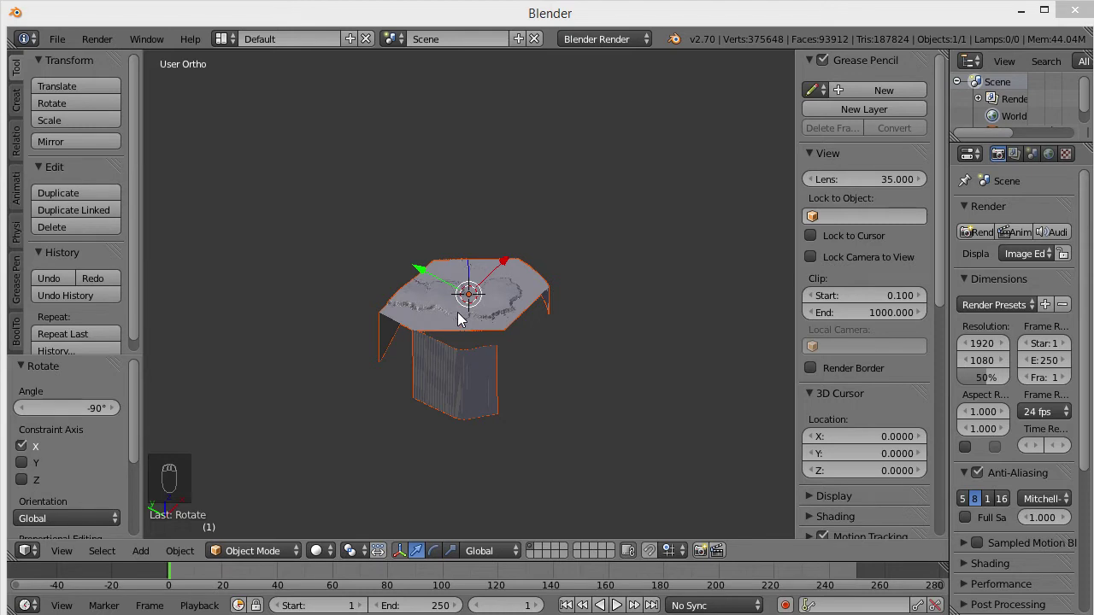
pyautogui.click(562, 408)
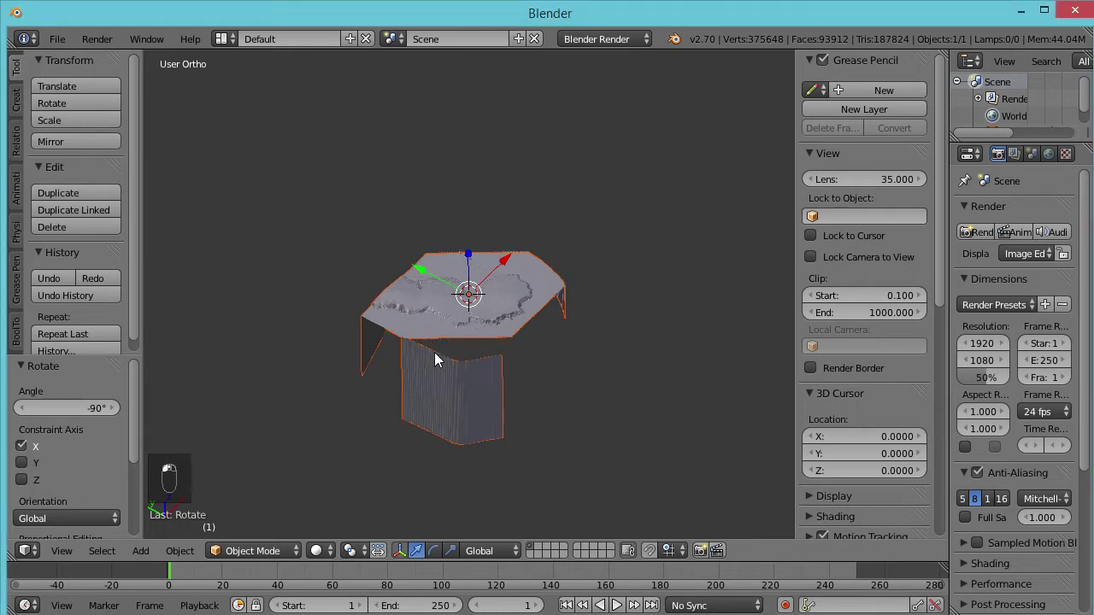
pyautogui.middleClick(441, 358)
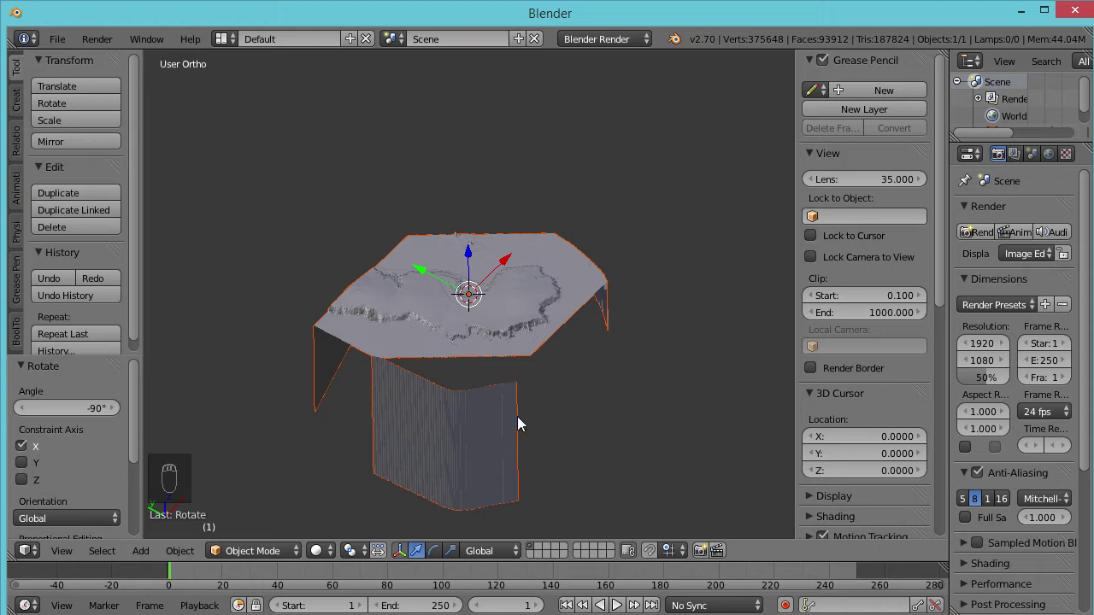
pyautogui.moveTo(523, 424); pyautogui.dragTo(449, 391)
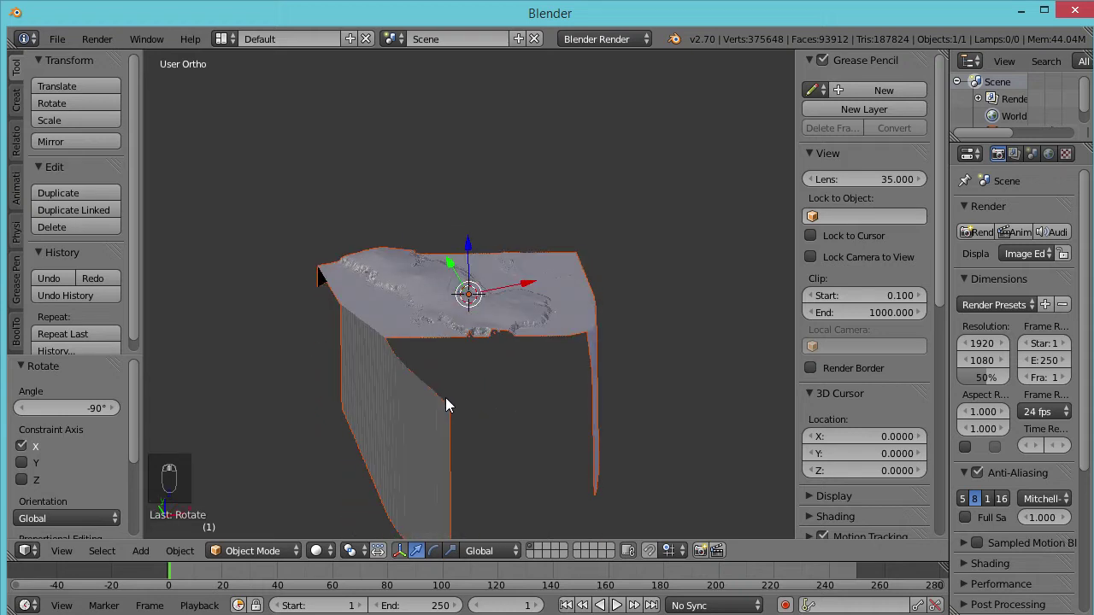
pyautogui.moveTo(508, 415); pyautogui.dragTo(569, 424)
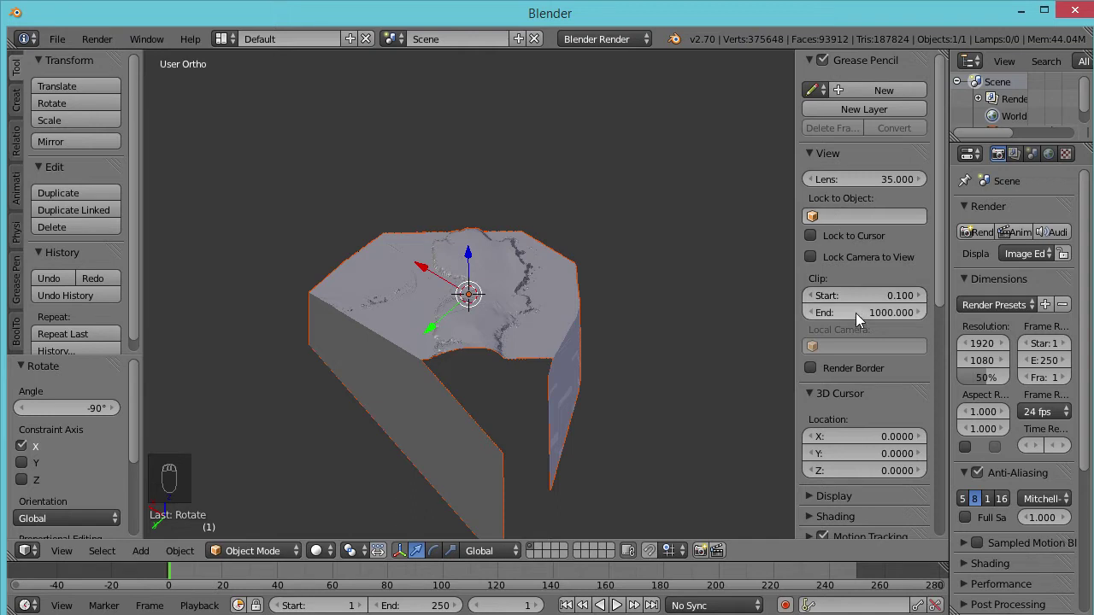
# Set the viewport Clip End to 100000 so the whole terrain block shows uncut
pyautogui.click(887, 313)
pyautogui.middleClick(887, 314)
pyautogui.press('KP_0')
pyautogui.press('KP_0')
pyautogui.press('KP_0')
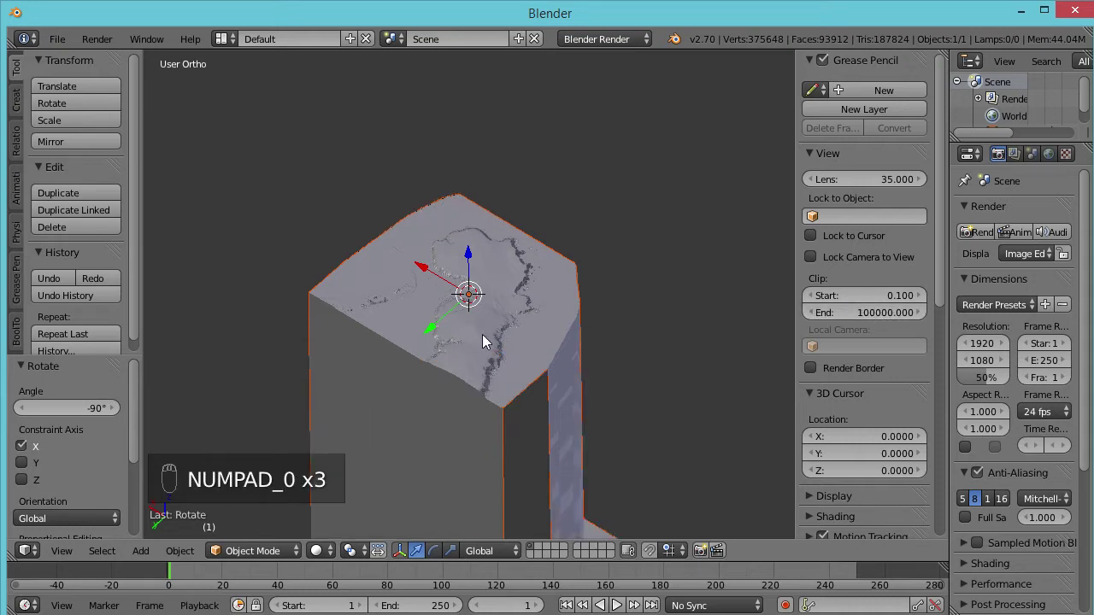
pyautogui.click(428, 346)
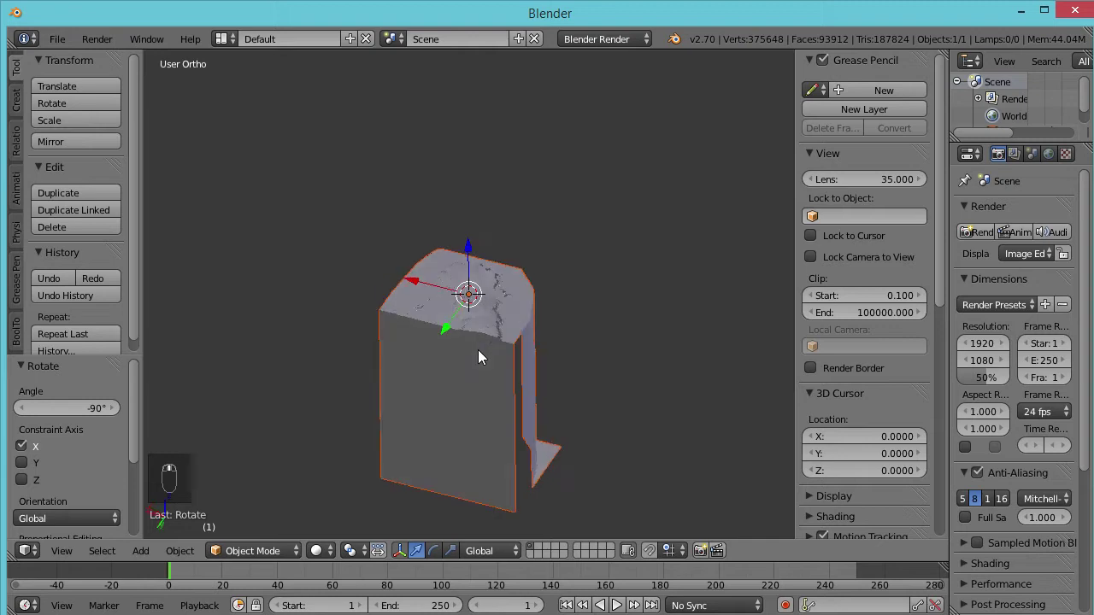
pyautogui.moveTo(767, 358); pyautogui.dragTo(711, 400)
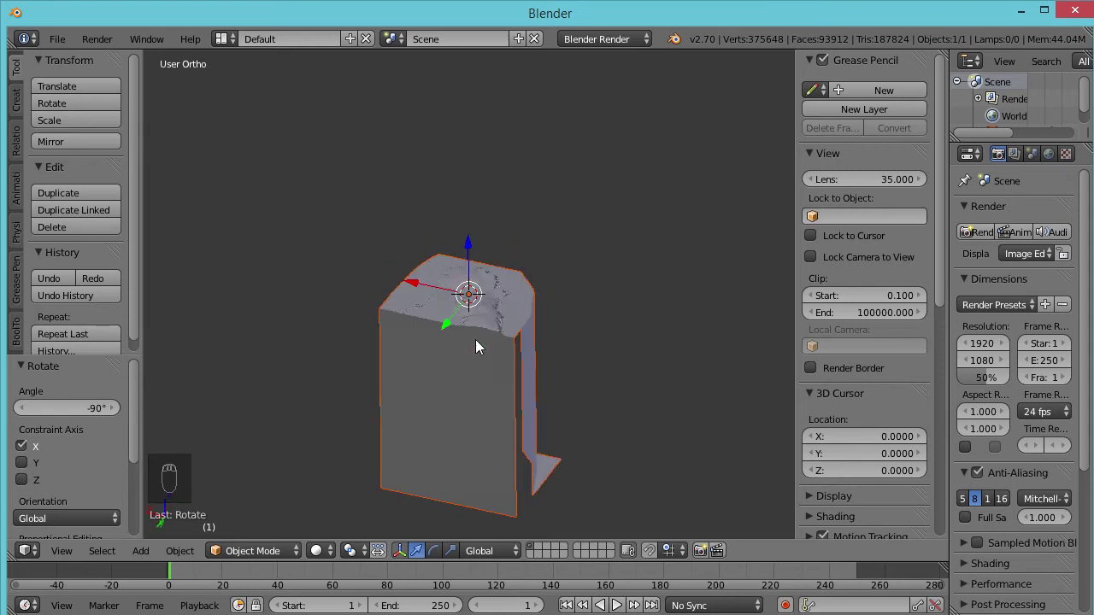
pyautogui.moveTo(438, 373); pyautogui.dragTo(505, 427)
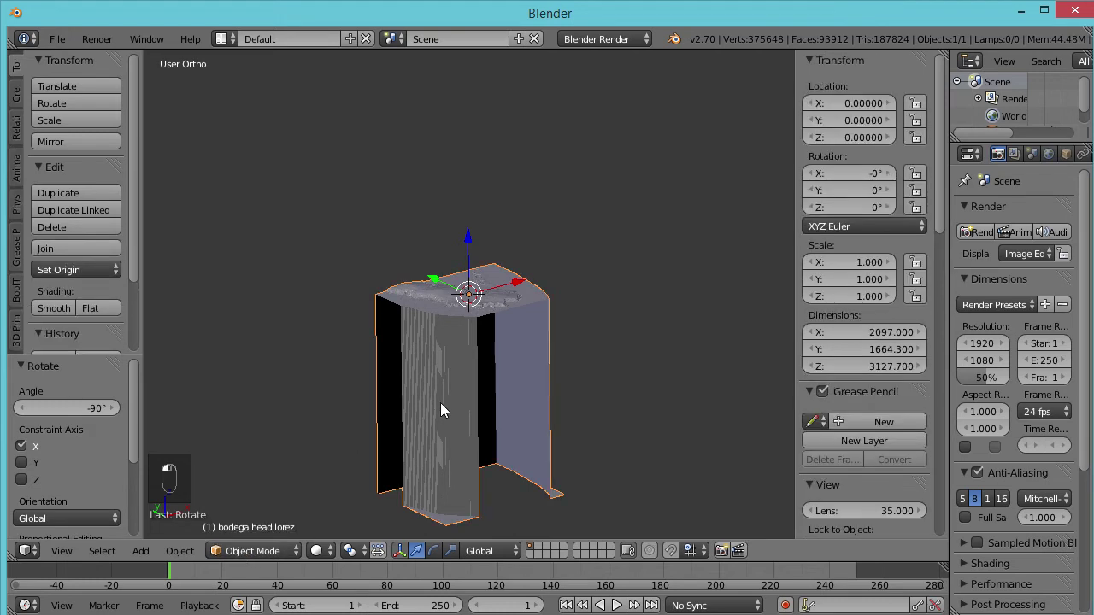
# Return to editing the terrain's vertices with nothing selected
pyautogui.click(240, 554)
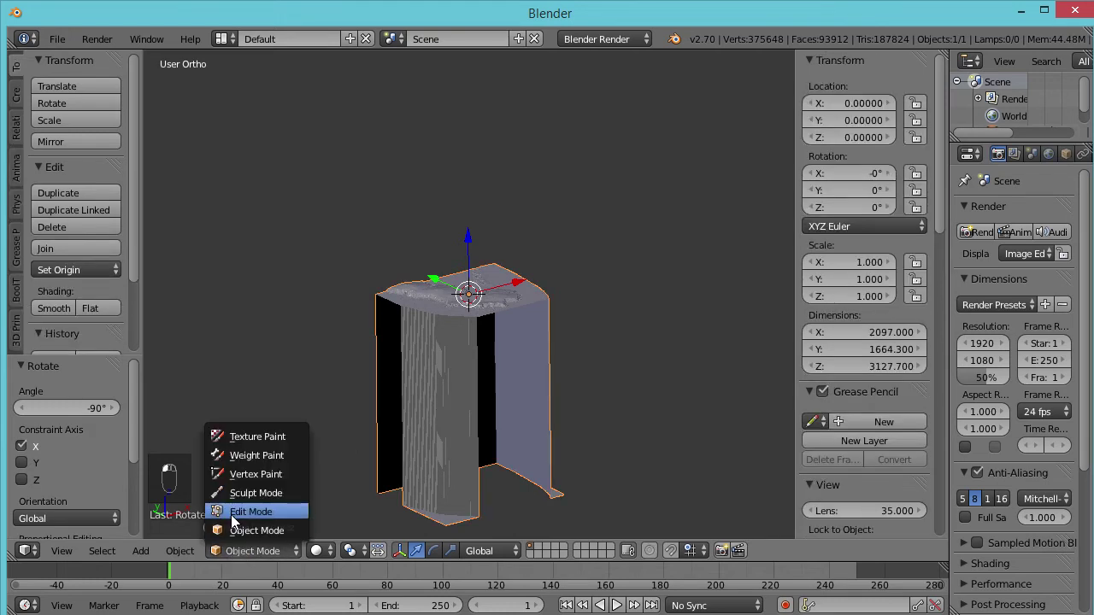
pyautogui.click(236, 522)
pyautogui.click(236, 521)
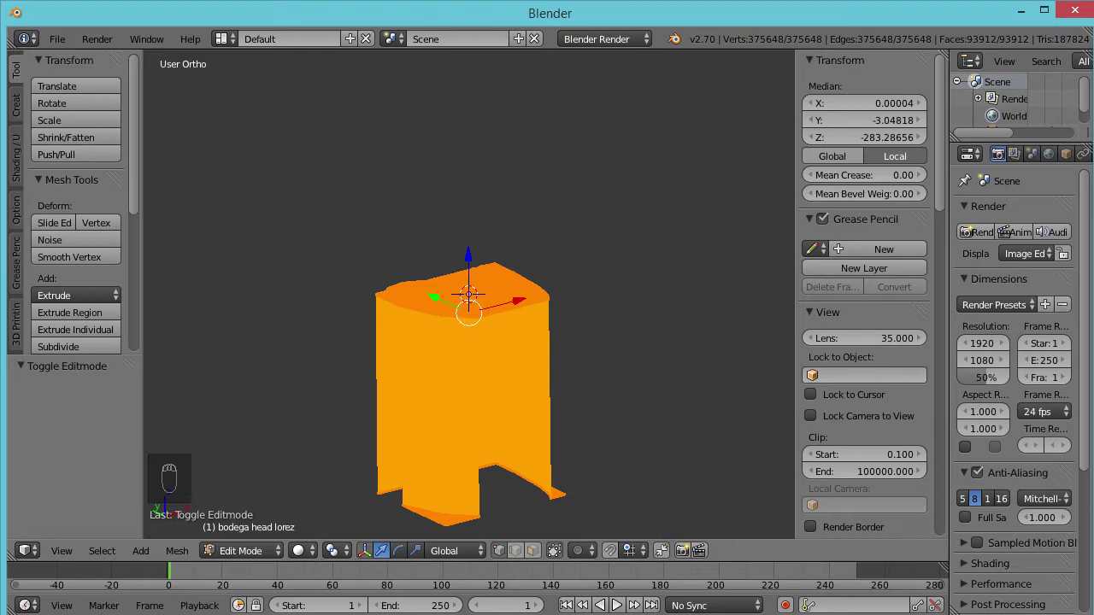
pyautogui.press('a')
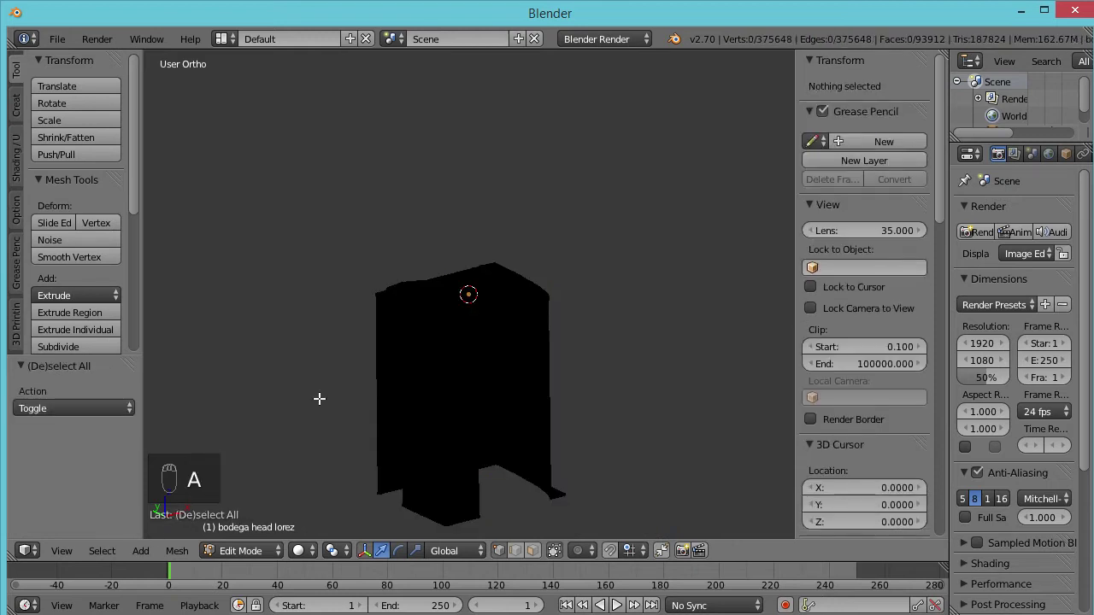
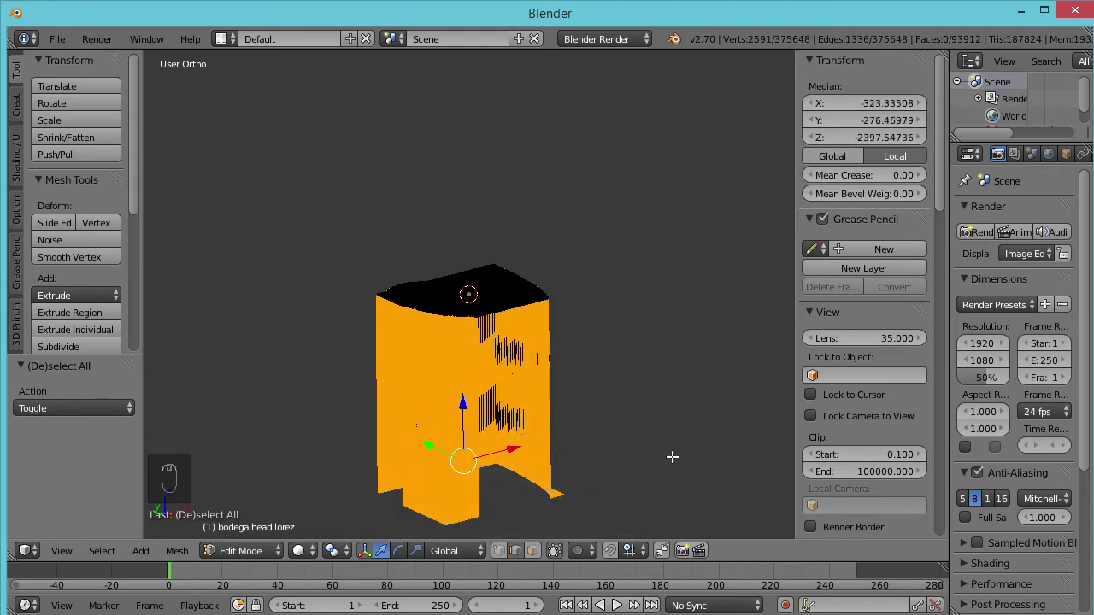
# Select the extruded side-wall geometry (about 37,000 vertices) and bring up the delete options
pyautogui.press('z')
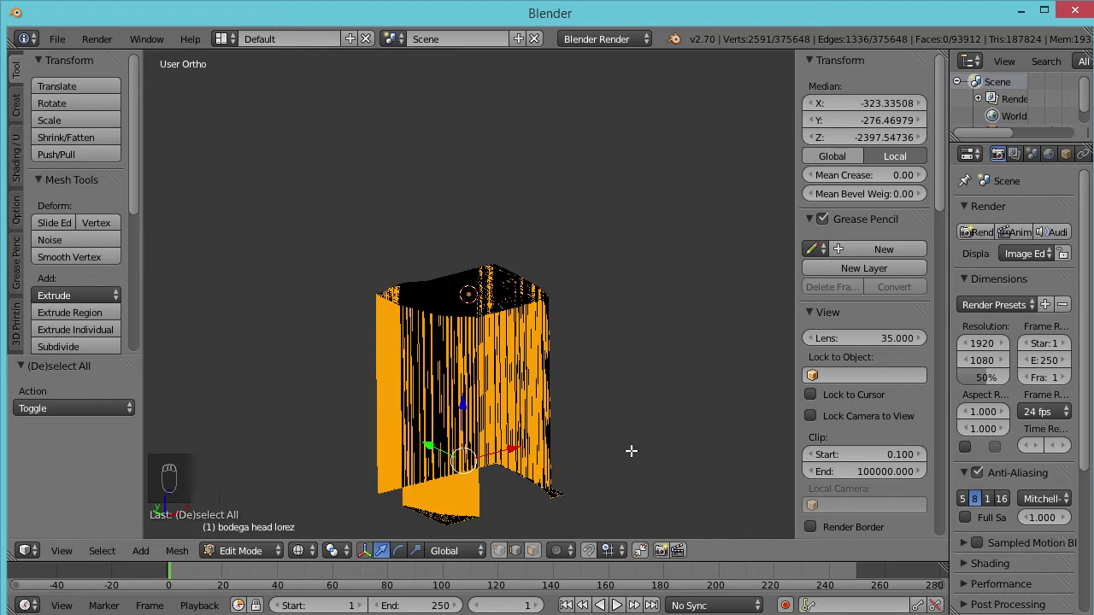
pyautogui.press('c')
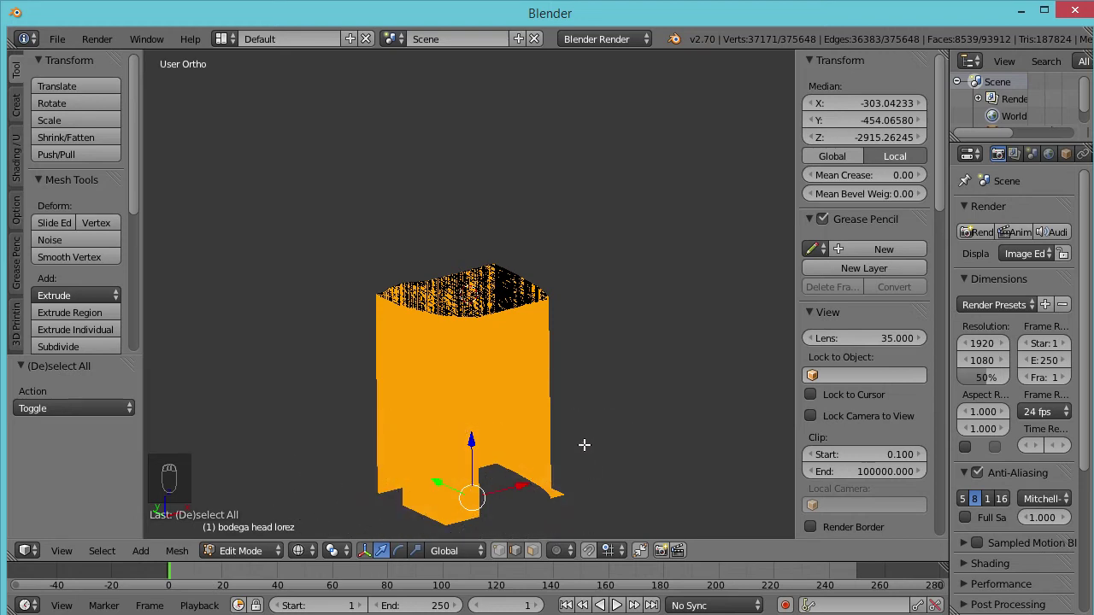
pyautogui.press('Delete')
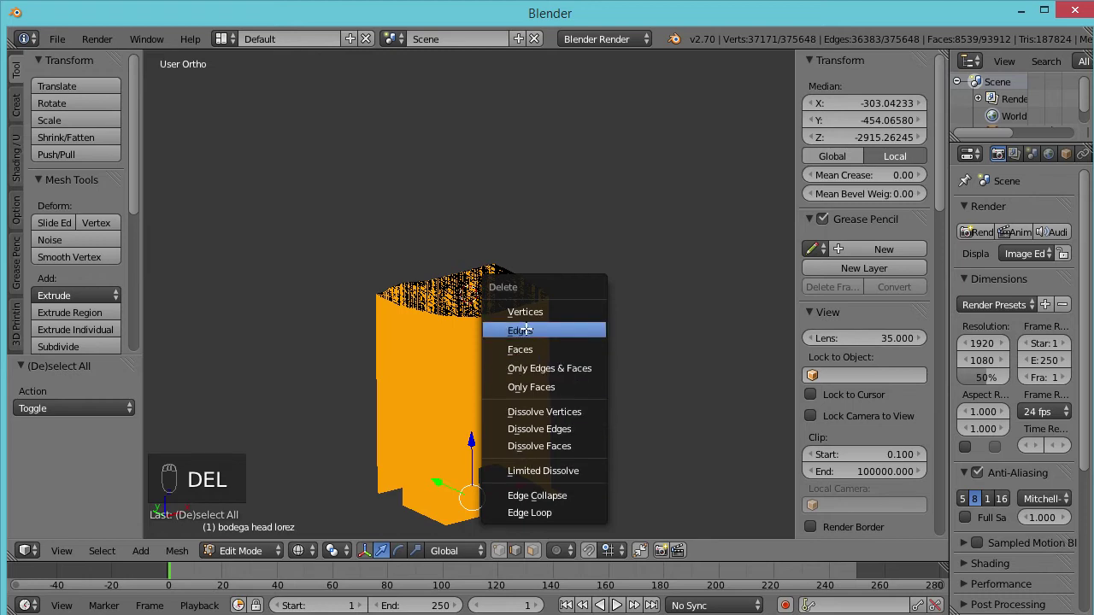
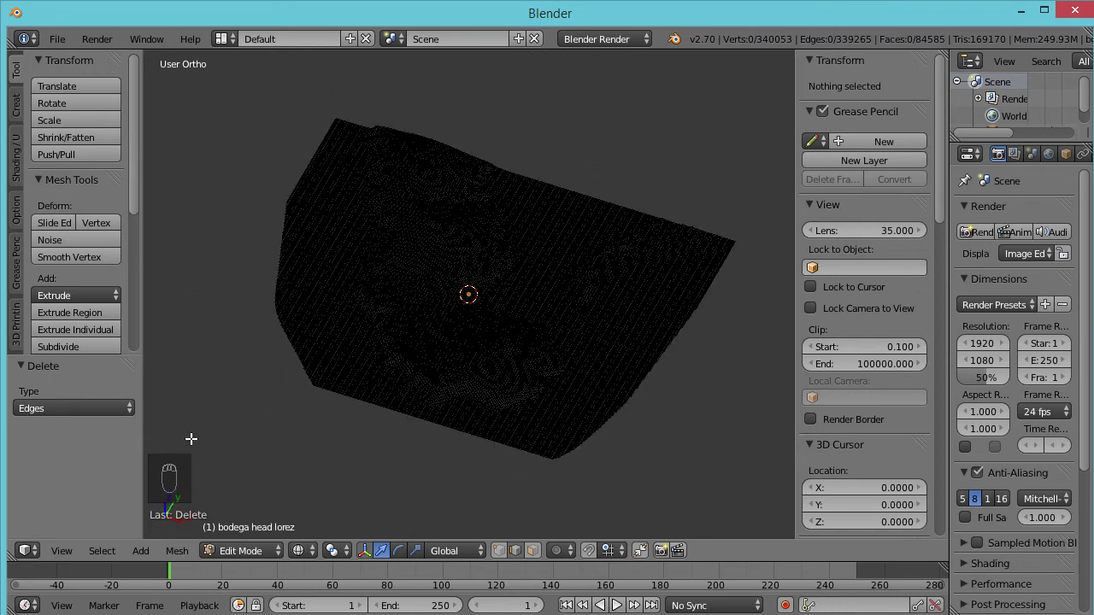
# Leave Edit Mode and orbit to inspect the wall-free terrain surface and its relief
pyautogui.click(246, 555)
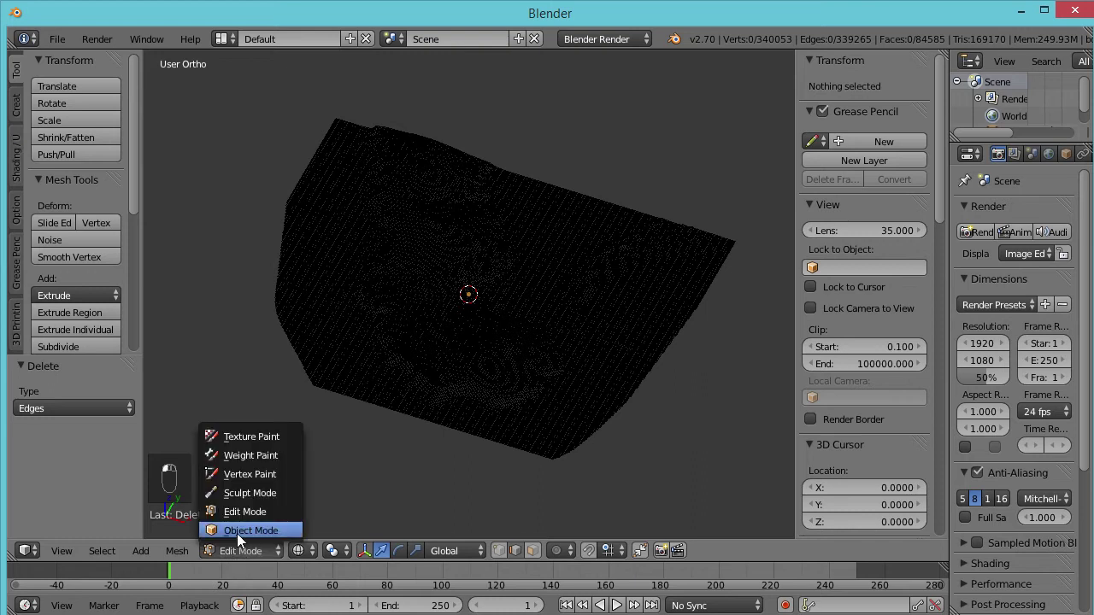
pyautogui.middleClick(339, 561)
pyautogui.click(331, 556)
pyautogui.click(318, 500)
pyautogui.click(372, 425)
pyautogui.middleClick(373, 424)
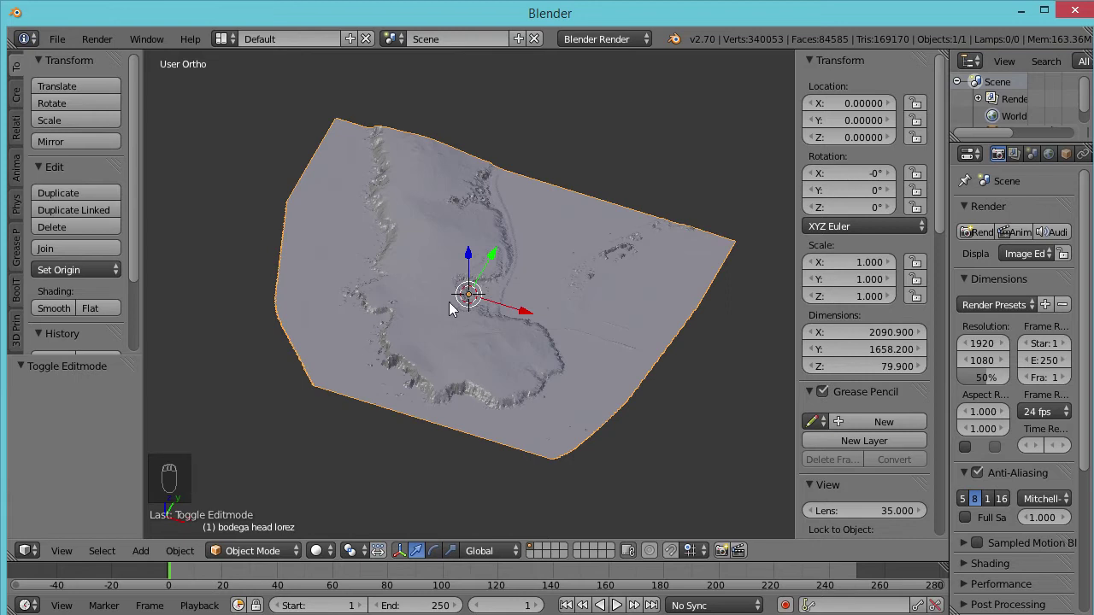
pyautogui.moveTo(491, 308); pyautogui.dragTo(793, 463)
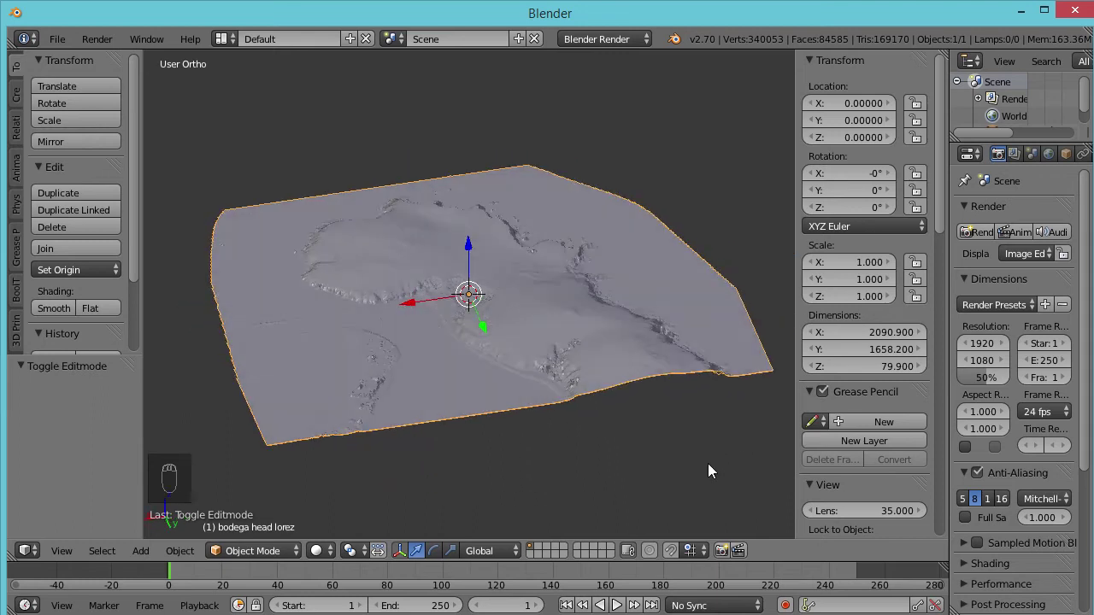
pyautogui.moveTo(413, 486); pyautogui.dragTo(485, 350)
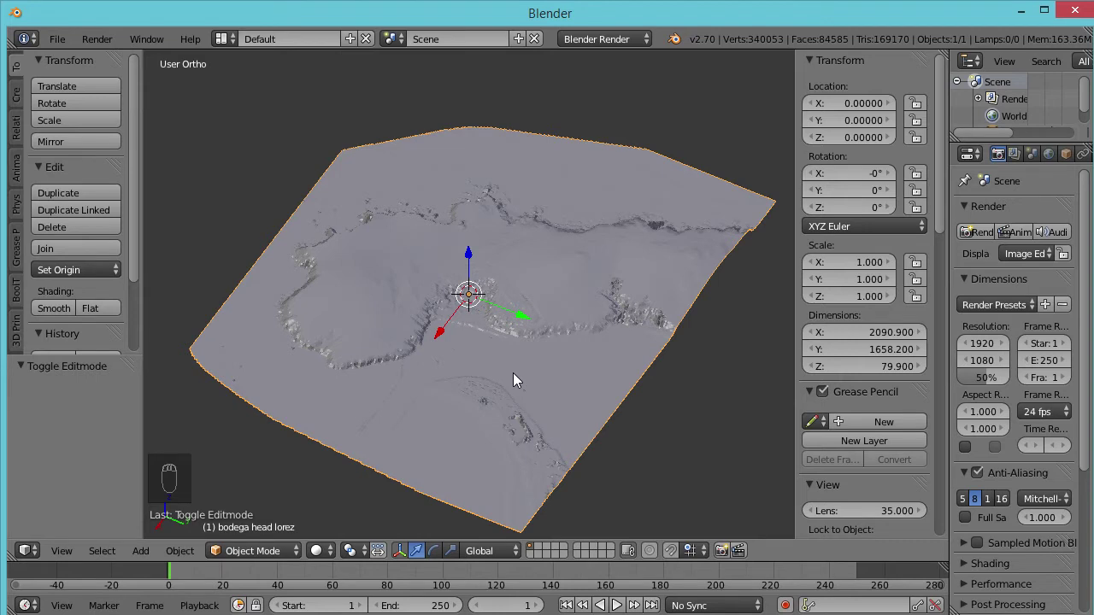
# Orbit around the triangulated terrain, then view it from directly above and zoom out
pyautogui.moveTo(518, 379); pyautogui.dragTo(519, 379)
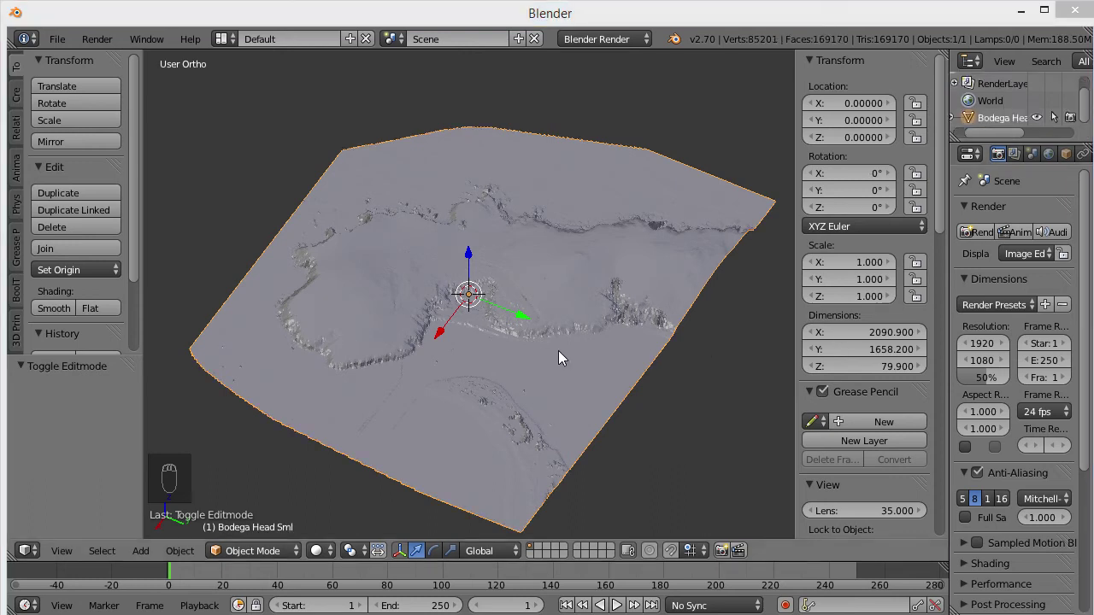
pyautogui.moveTo(640, 436); pyautogui.dragTo(557, 379)
pyautogui.moveTo(557, 380); pyautogui.dragTo(547, 374)
pyautogui.moveTo(547, 374); pyautogui.dragTo(512, 394)
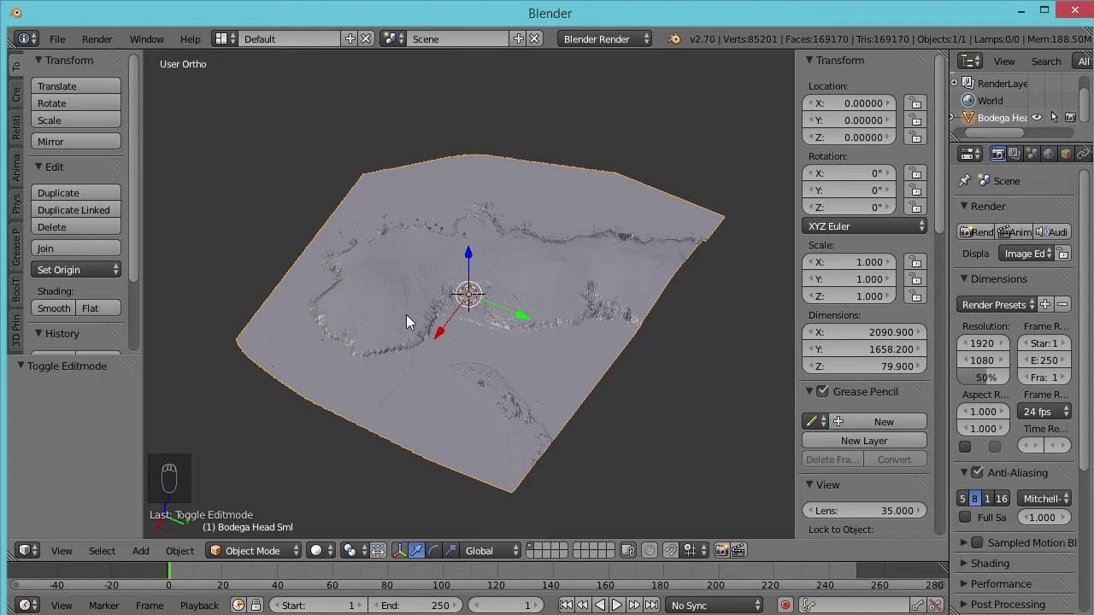
pyautogui.moveTo(272, 414); pyautogui.dragTo(339, 464)
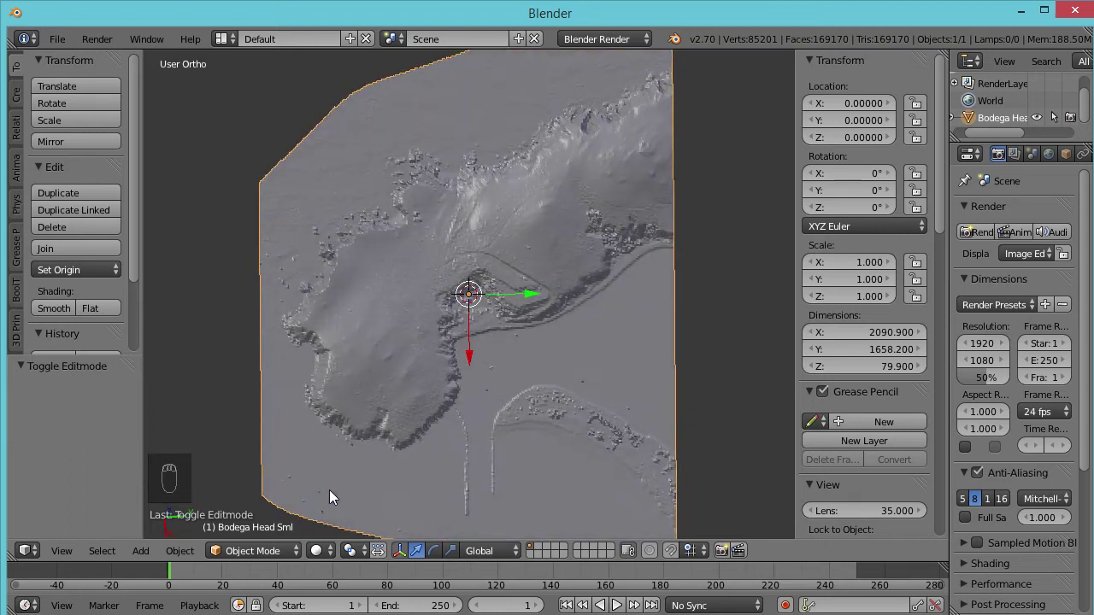
pyautogui.moveTo(433, 397); pyautogui.dragTo(301, 344)
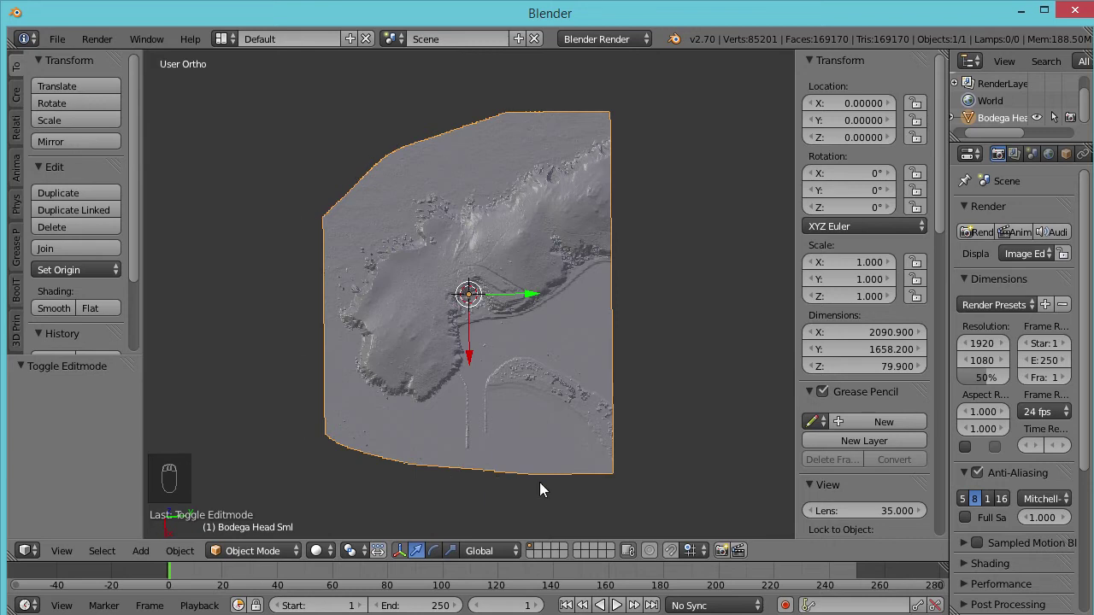
# Add a cube, scale it to about 1213 units wide and move it over part of the terrain
pyautogui.middleClick(251, 432)
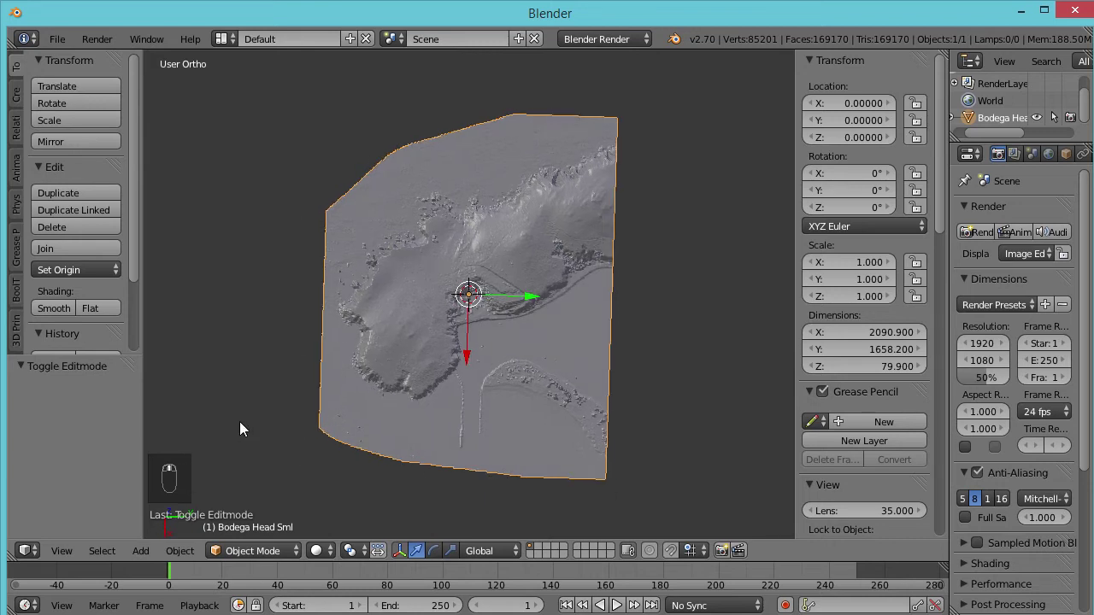
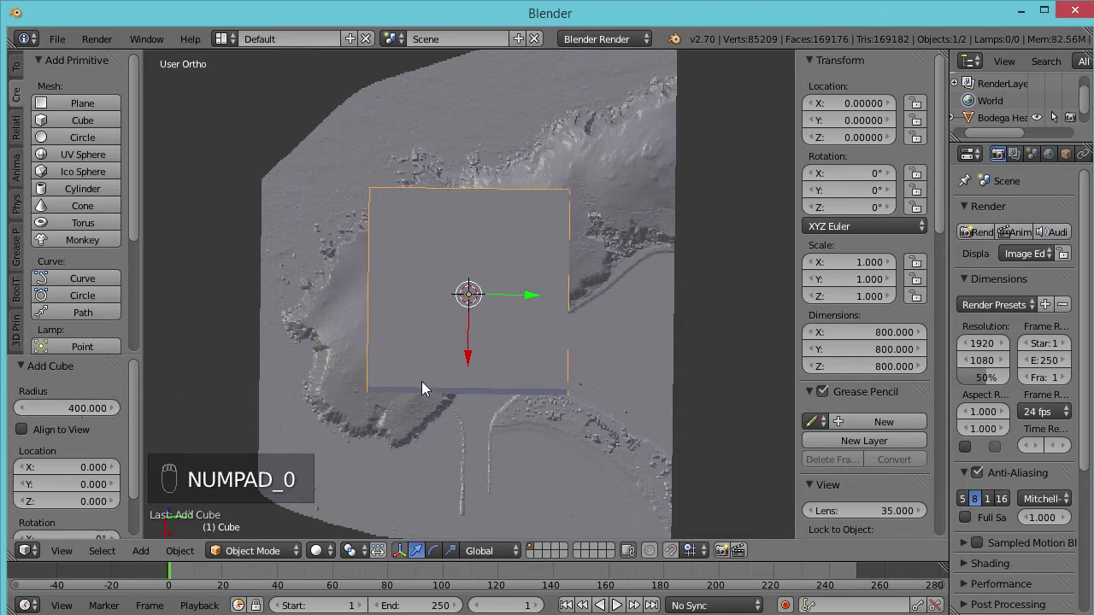
pyautogui.press('s')
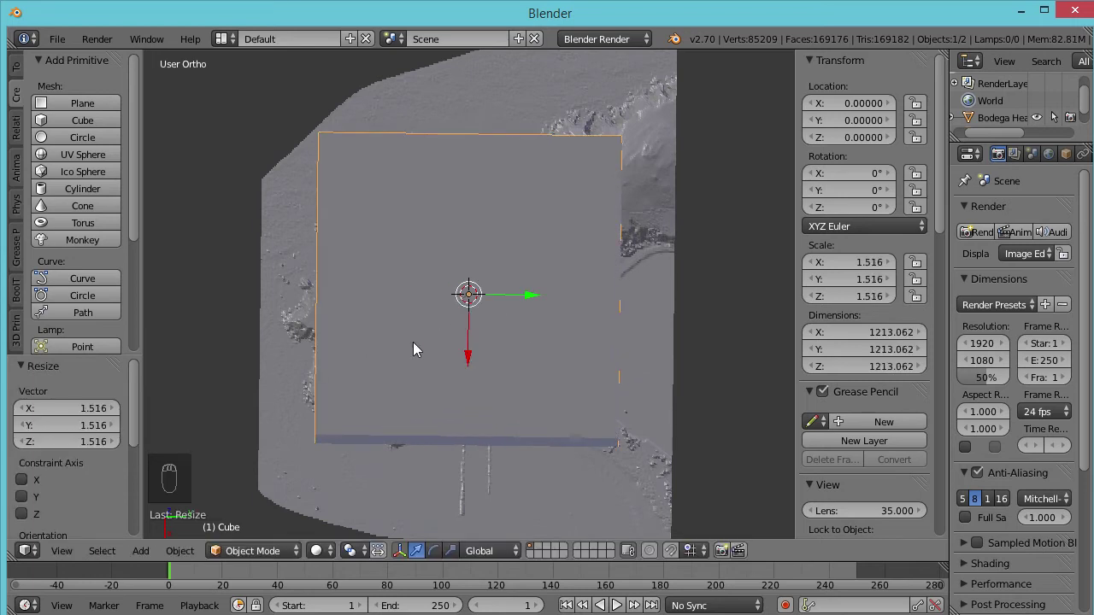
pyautogui.moveTo(398, 360); pyautogui.dragTo(535, 305)
pyautogui.click(535, 306)
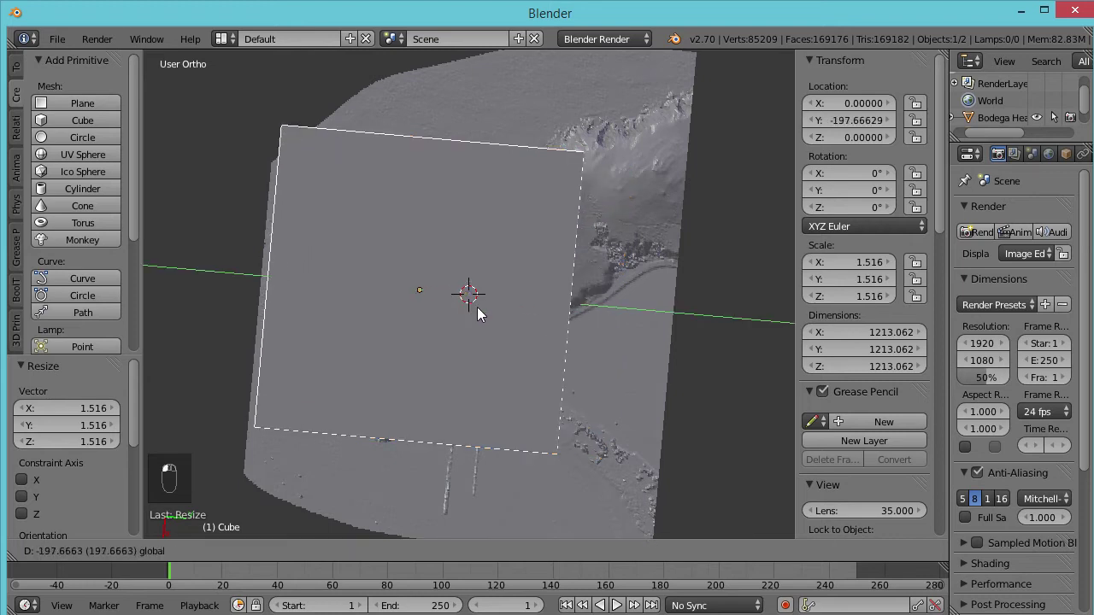
pyautogui.moveTo(419, 360); pyautogui.dragTo(425, 399)
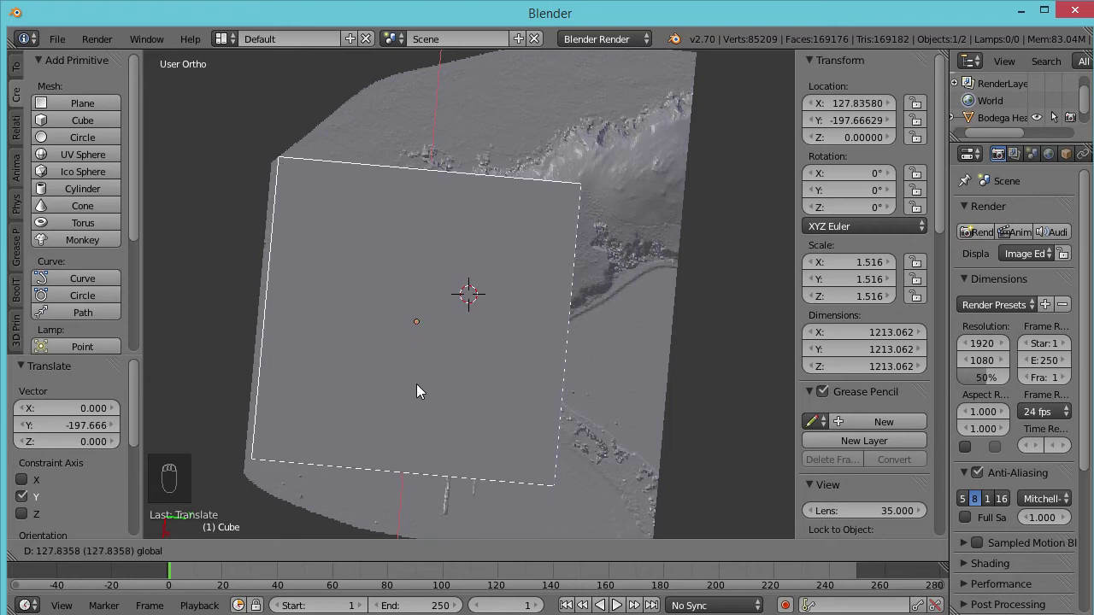
# Slide the cube along X to about X≈171 across the terrain
pyautogui.moveTo(215, 377); pyautogui.dragTo(328, 386)
pyautogui.moveTo(379, 365); pyautogui.dragTo(428, 221)
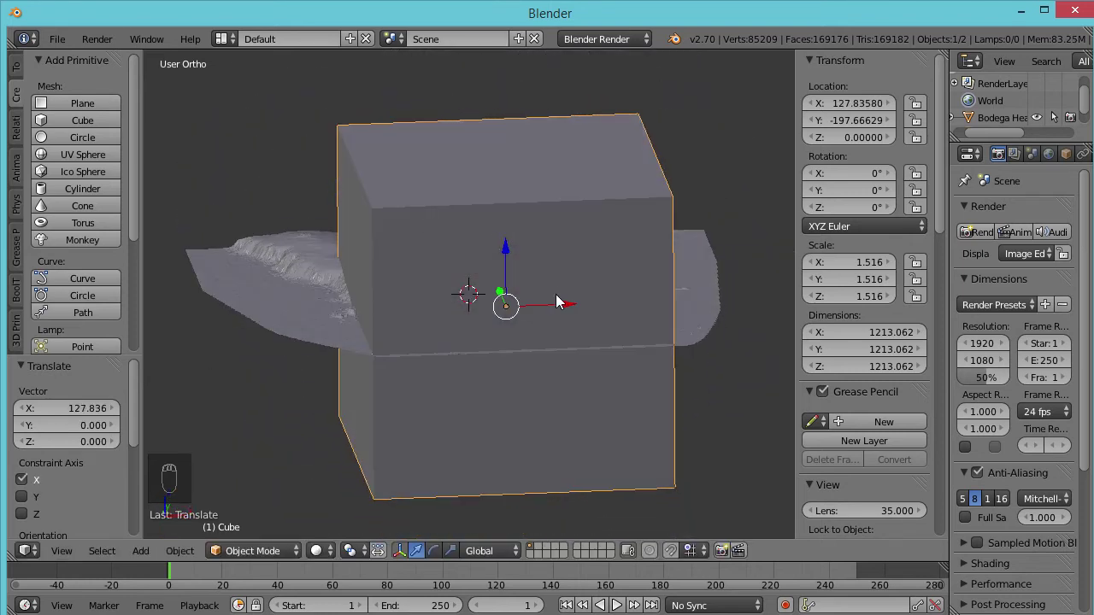
pyautogui.moveTo(572, 313); pyautogui.dragTo(298, 354)
pyautogui.moveTo(298, 353); pyautogui.dragTo(300, 410)
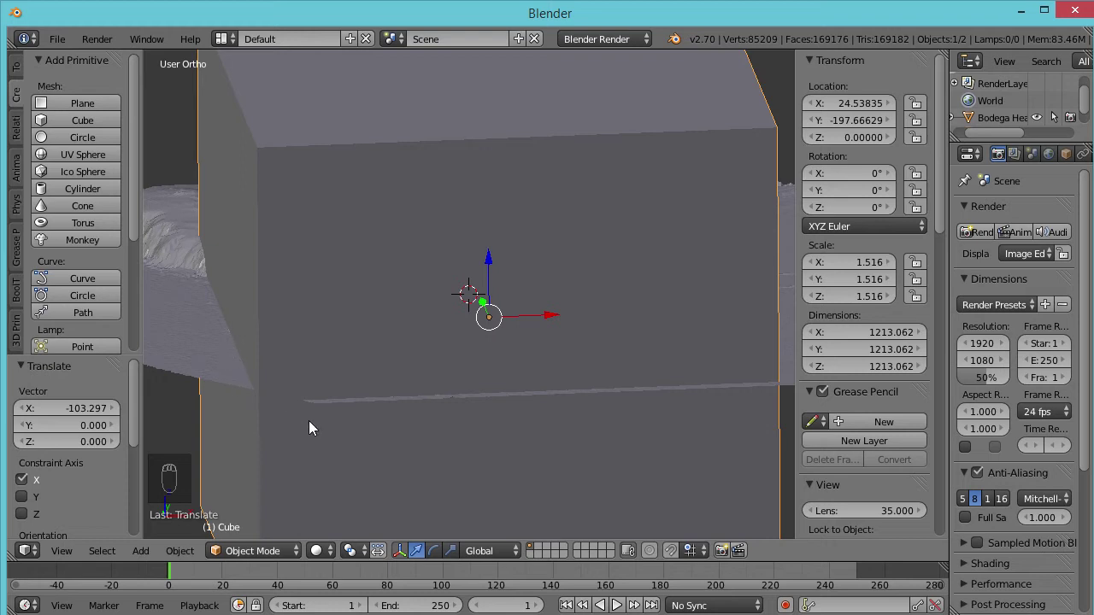
pyautogui.moveTo(467, 372); pyautogui.dragTo(544, 314)
pyautogui.click(544, 314)
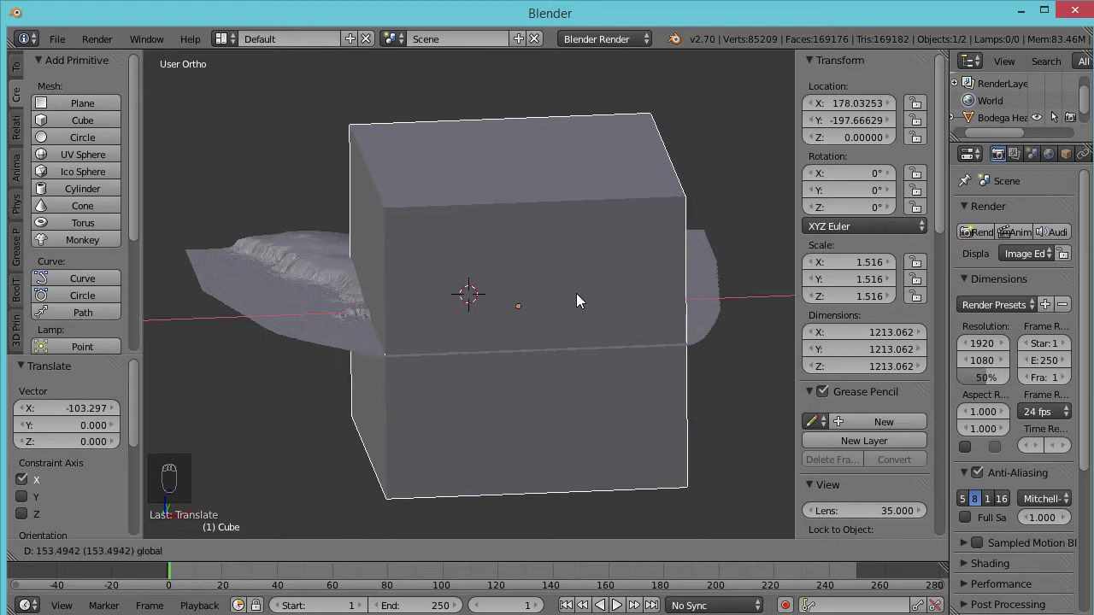
# Squash the cube along Z to scale 0.45, about 360 units tall
pyautogui.moveTo(722, 387); pyautogui.dragTo(674, 481)
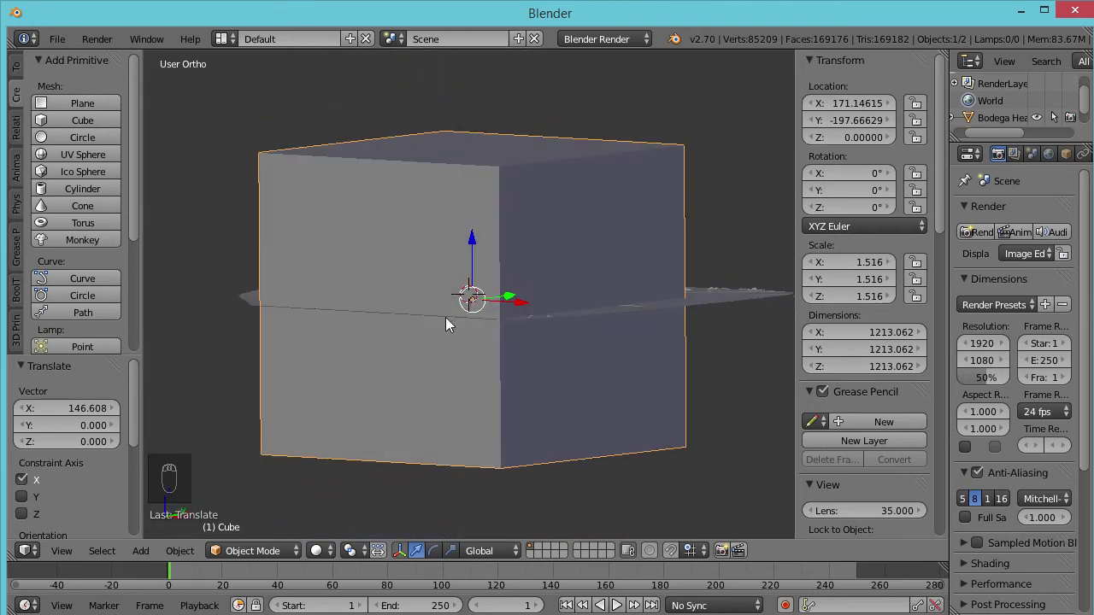
pyautogui.press('s')
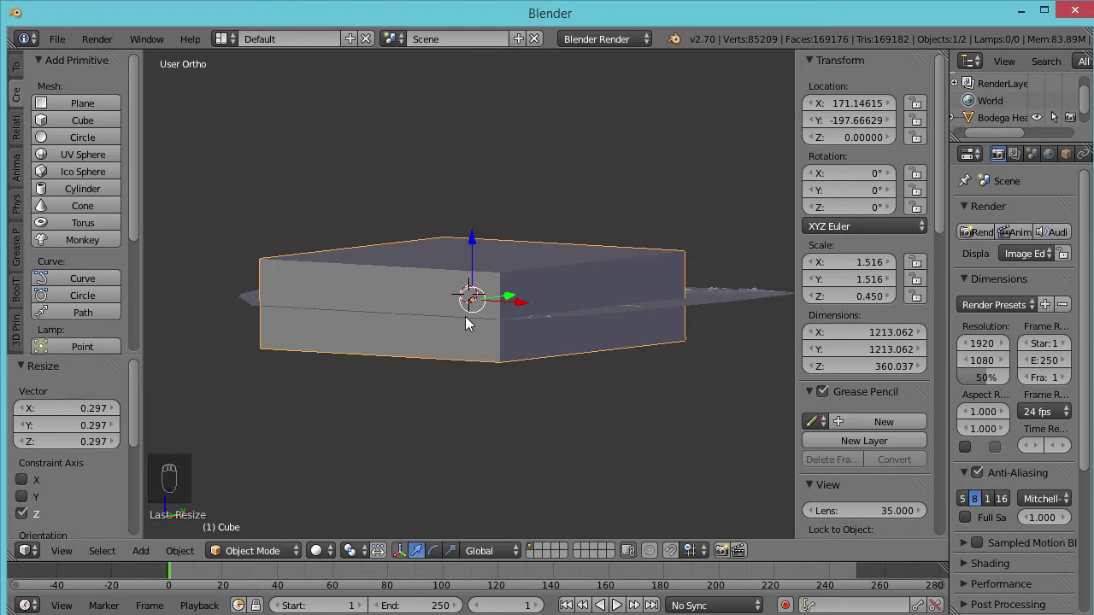
# Add a Boolean modifier to the cube set to Intersect
pyautogui.moveTo(580, 400); pyautogui.dragTo(418, 476)
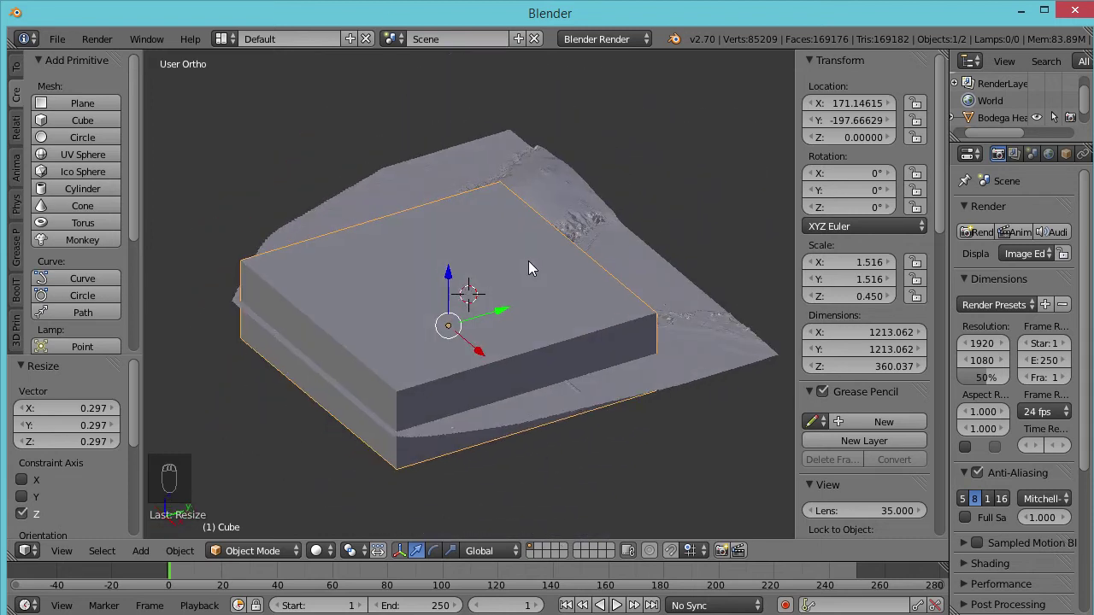
pyautogui.moveTo(560, 317); pyautogui.dragTo(1054, 157)
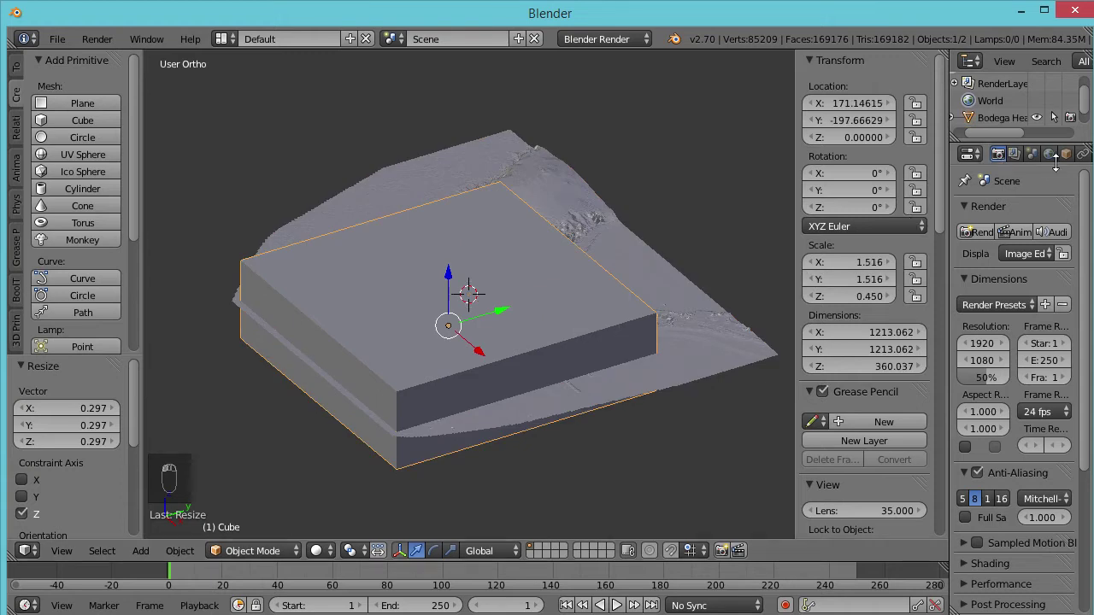
pyautogui.moveTo(995, 157); pyautogui.dragTo(1069, 155)
pyautogui.moveTo(1070, 155); pyautogui.dragTo(663, 309)
pyautogui.click(663, 310)
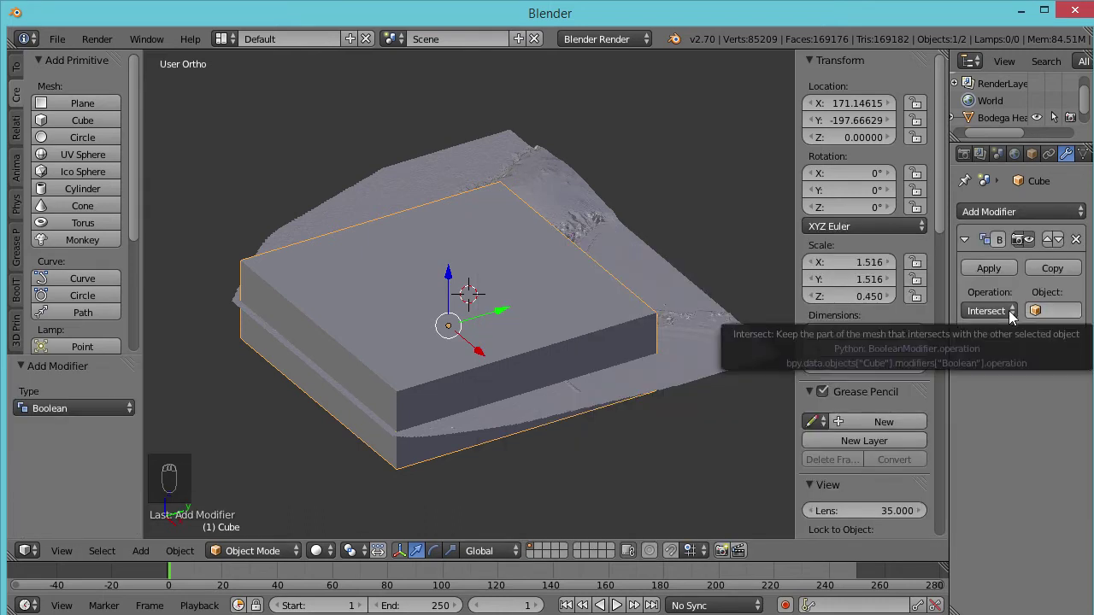
# Target Bodega Head Sml in the Boolean, apply it, and inspect the cropped terrain block
pyautogui.click(1060, 315)
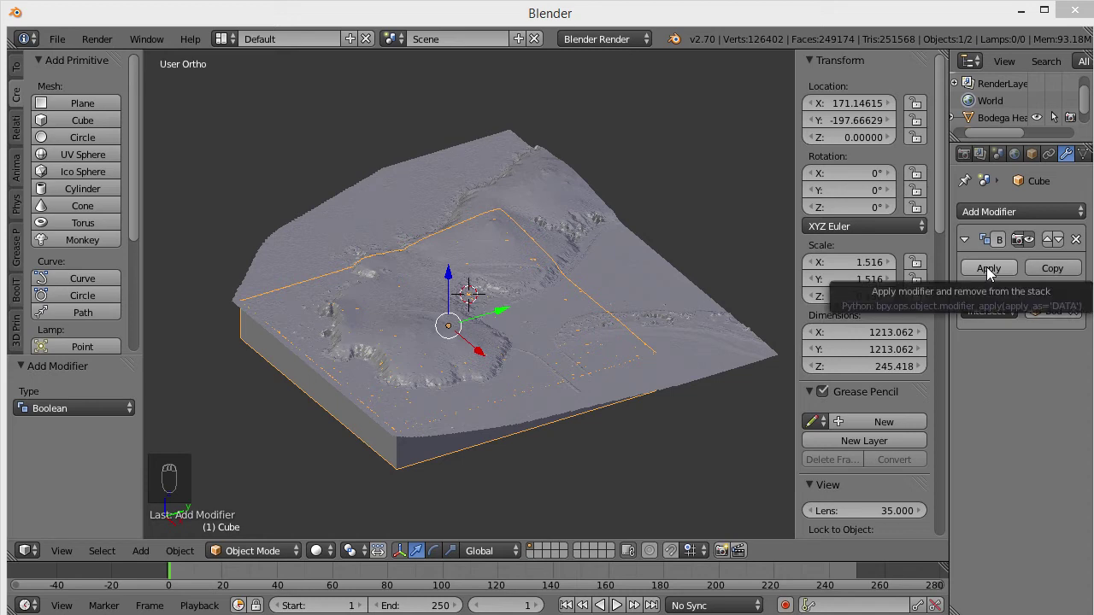
pyautogui.moveTo(993, 273); pyautogui.dragTo(1001, 411)
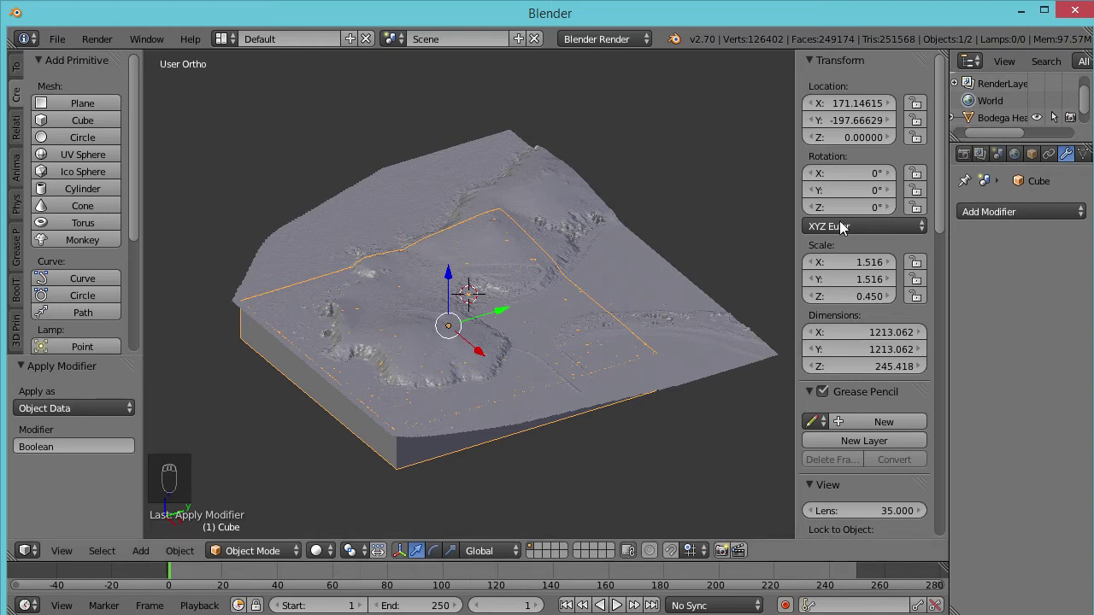
pyautogui.moveTo(1040, 122); pyautogui.dragTo(526, 359)
pyautogui.moveTo(484, 369); pyautogui.dragTo(440, 503)
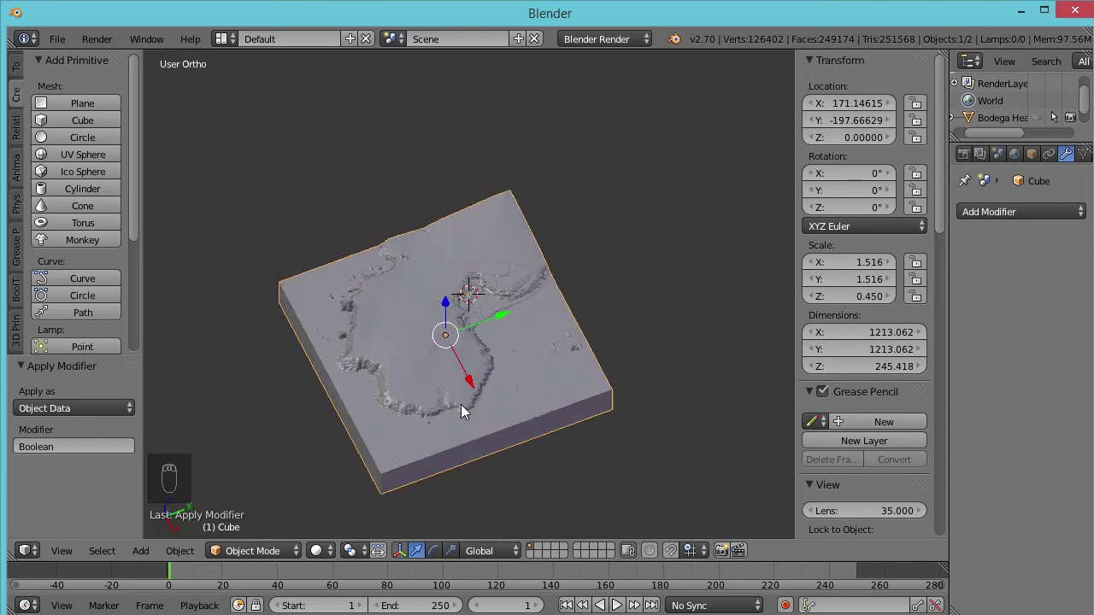
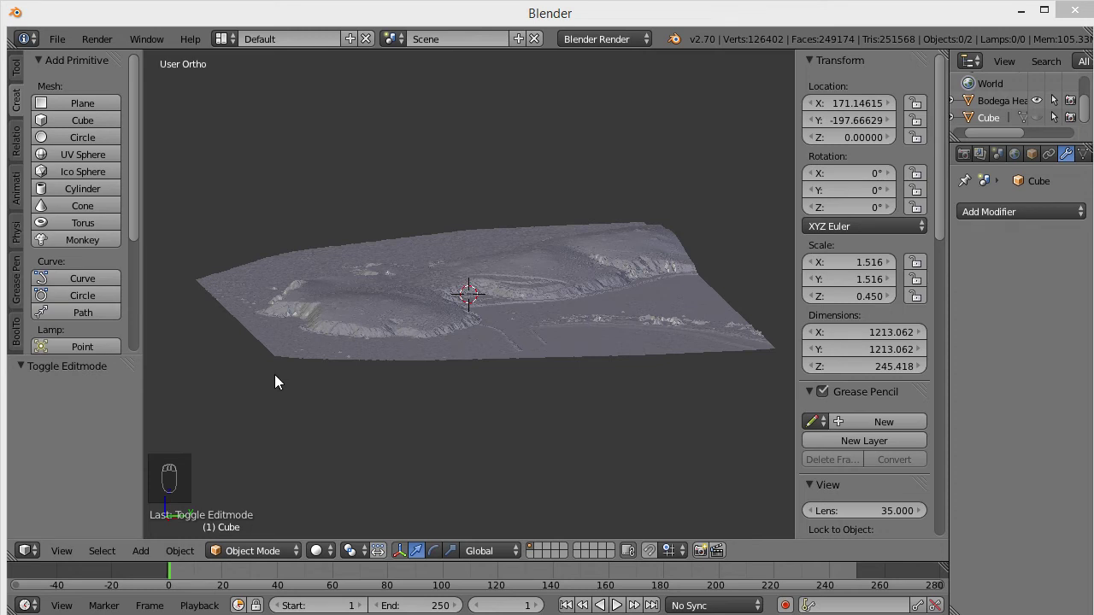
pyautogui.click(305, 406)
pyautogui.moveTo(369, 419); pyautogui.dragTo(411, 483)
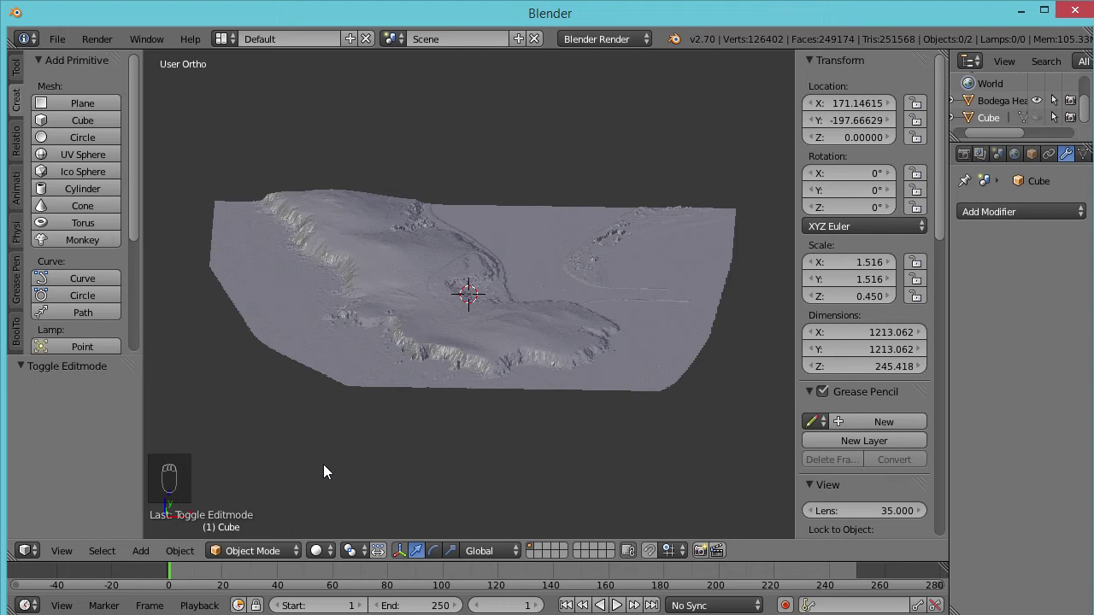
pyautogui.moveTo(329, 470); pyautogui.dragTo(337, 458)
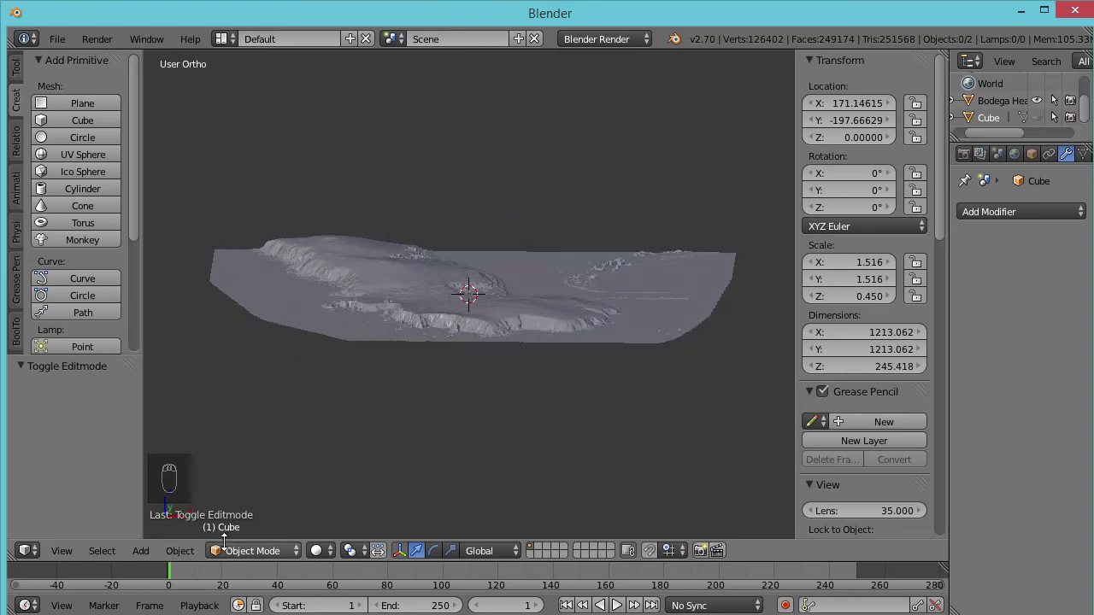
# Extrude all terrain vertices straight down along Z from front view, forming walls beneath
pyautogui.click(234, 560)
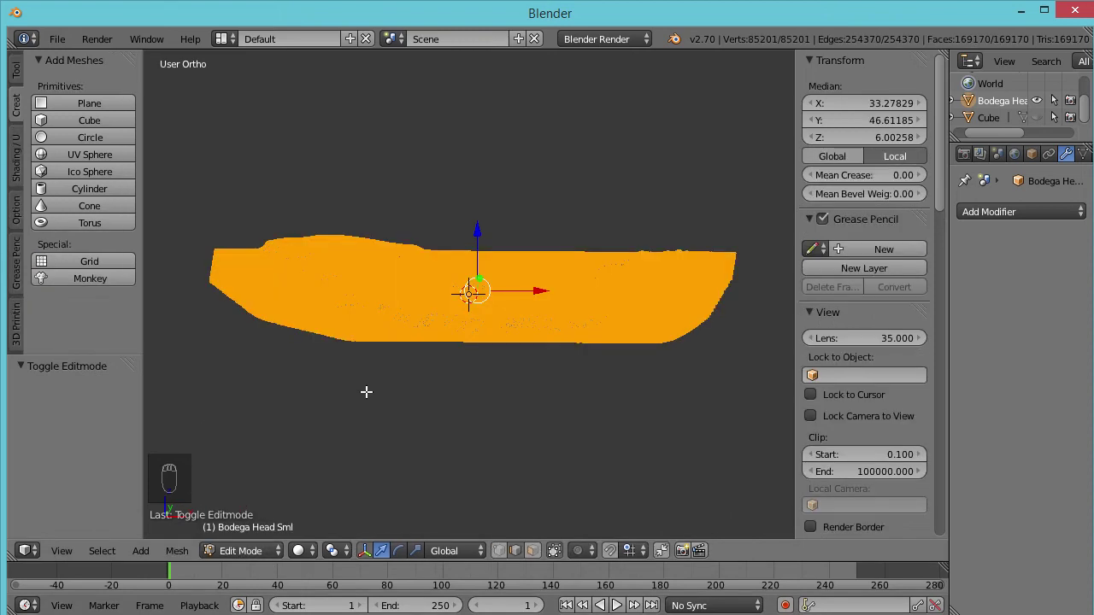
pyautogui.press('KP_1')
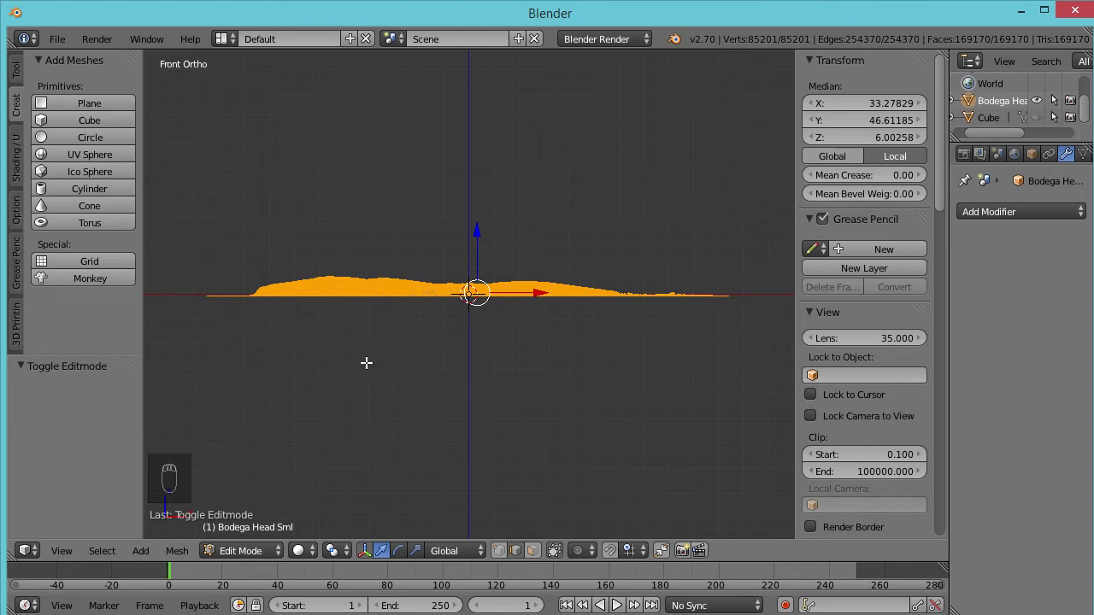
pyautogui.press('e')
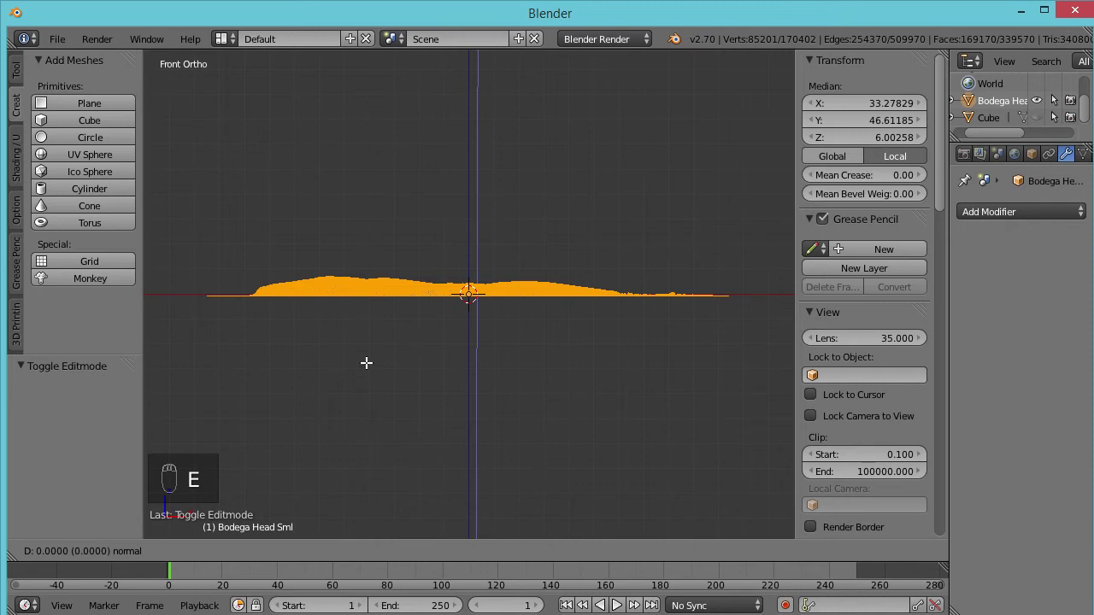
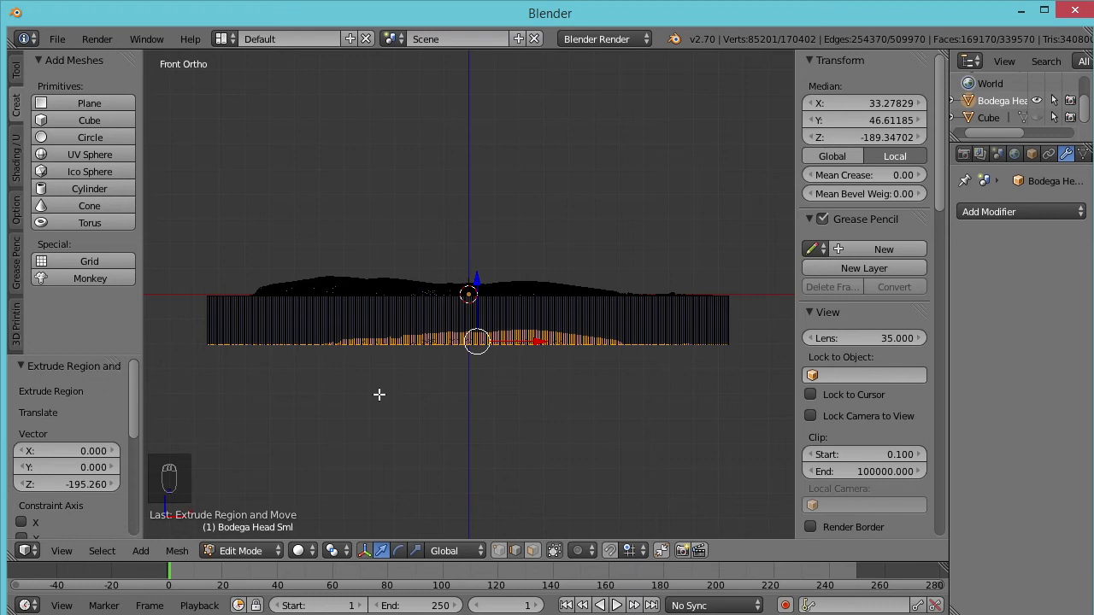
# Scale the extruded bottom vertices to 0 on Z so the base sits at one height
pyautogui.press('s')
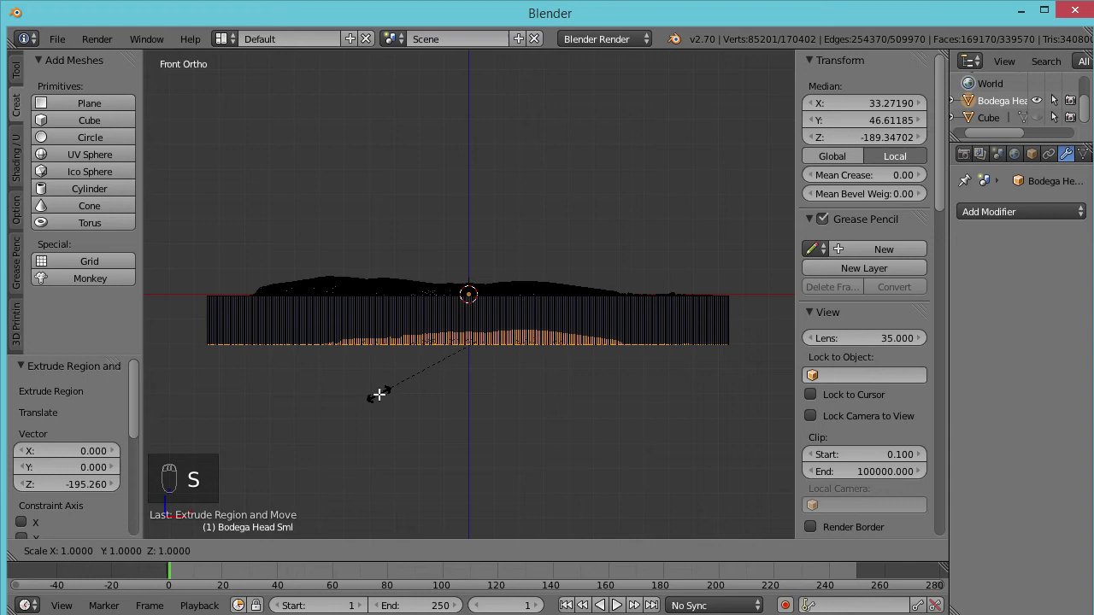
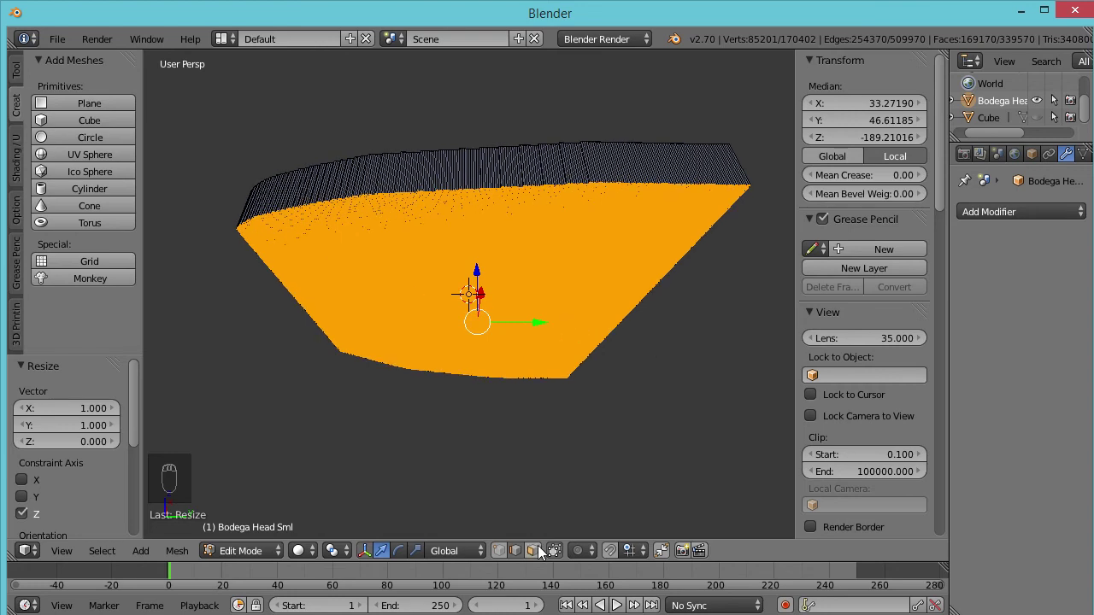
# In face select mode, dissolve the flat bottom faces into a single clean base face
pyautogui.click(545, 551)
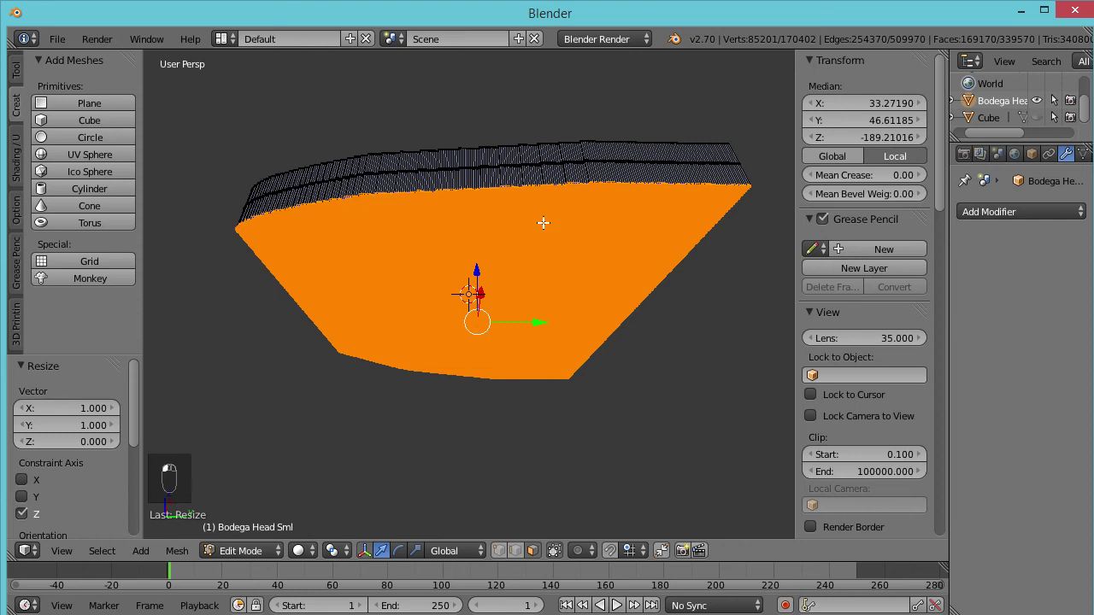
pyautogui.press('Delete')
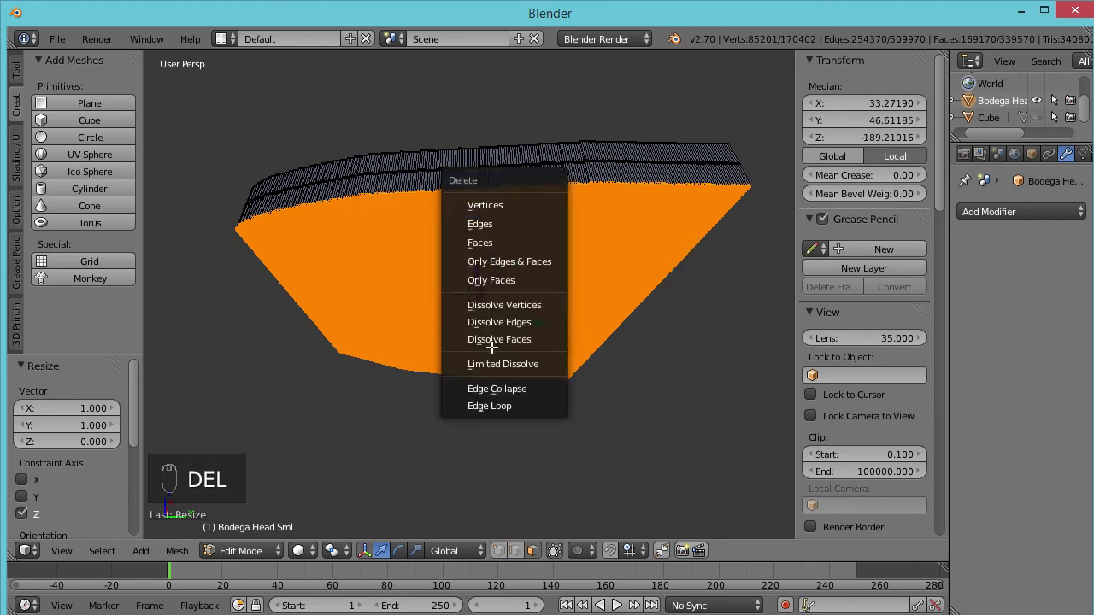
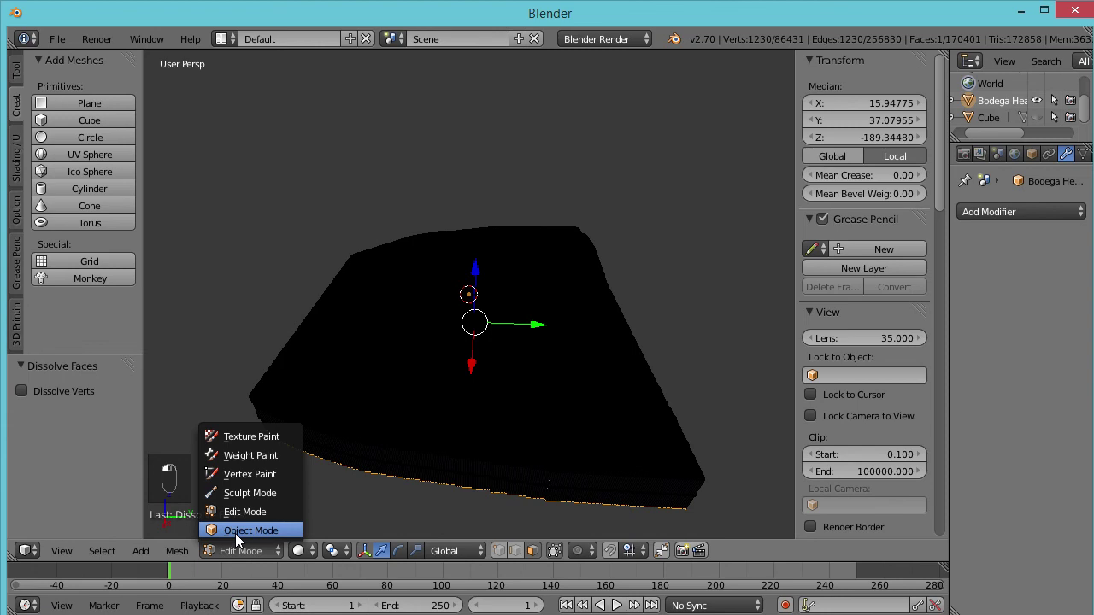
pyautogui.middleClick(484, 378)
pyautogui.moveTo(483, 377); pyautogui.dragTo(480, 383)
pyautogui.moveTo(479, 383); pyautogui.dragTo(482, 403)
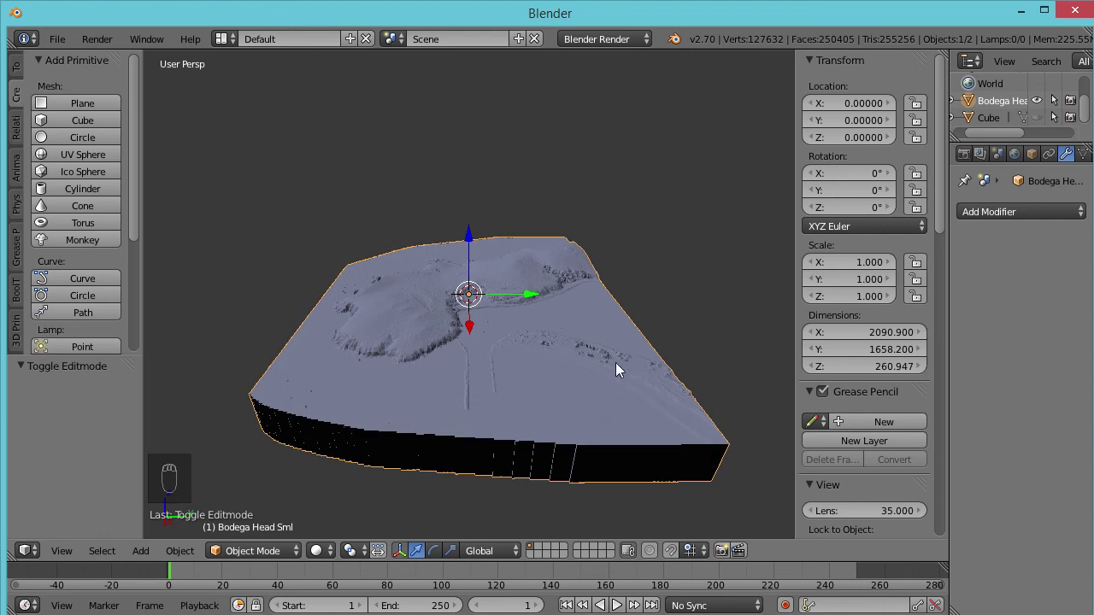
pyautogui.moveTo(498, 354); pyautogui.dragTo(359, 341)
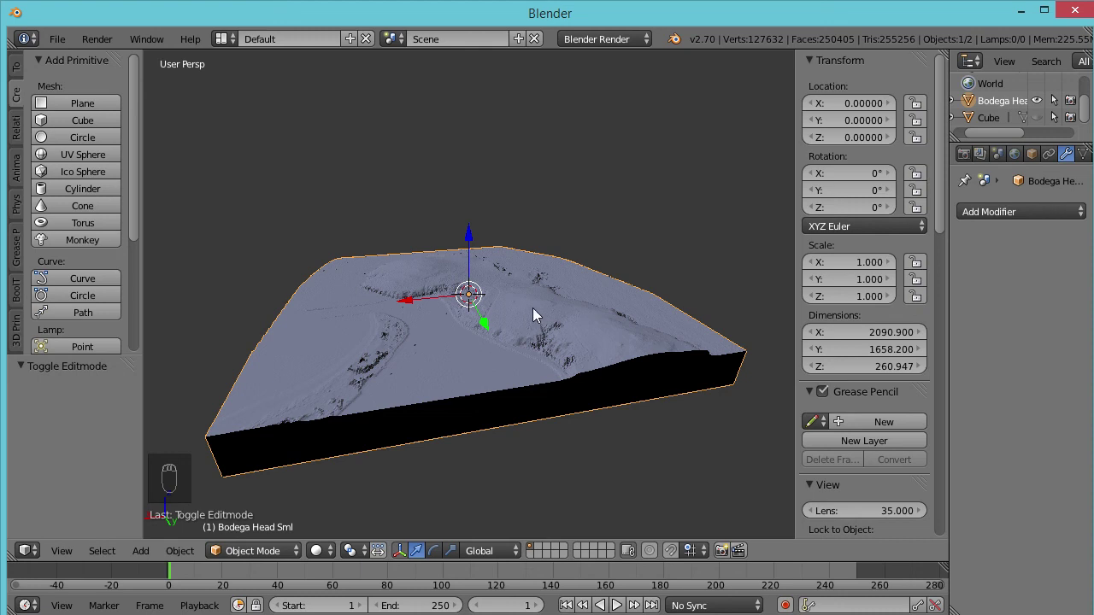
pyautogui.moveTo(428, 337); pyautogui.dragTo(446, 385)
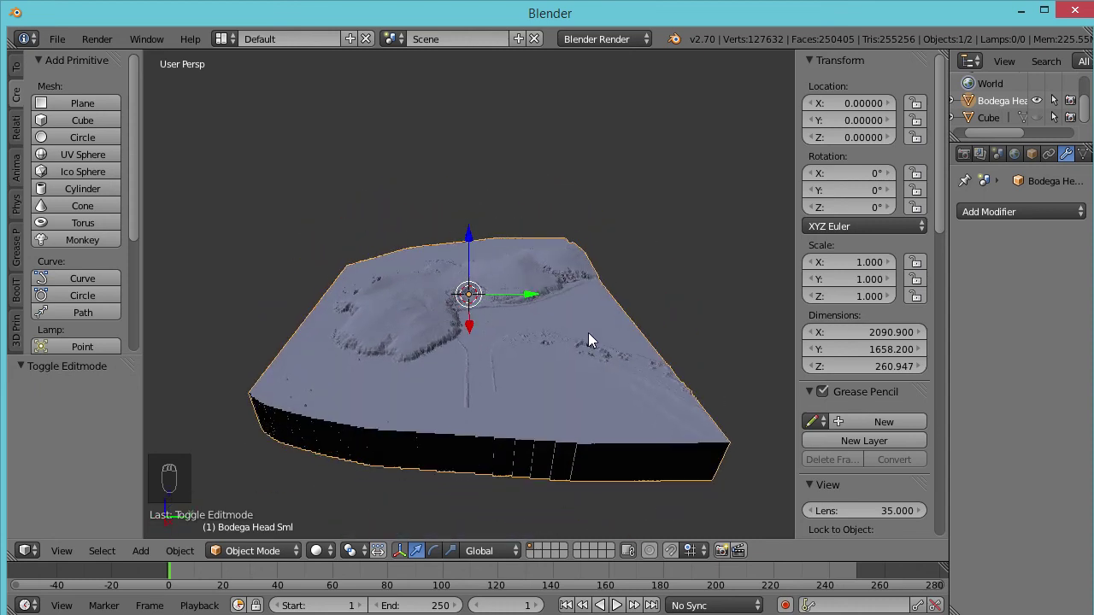